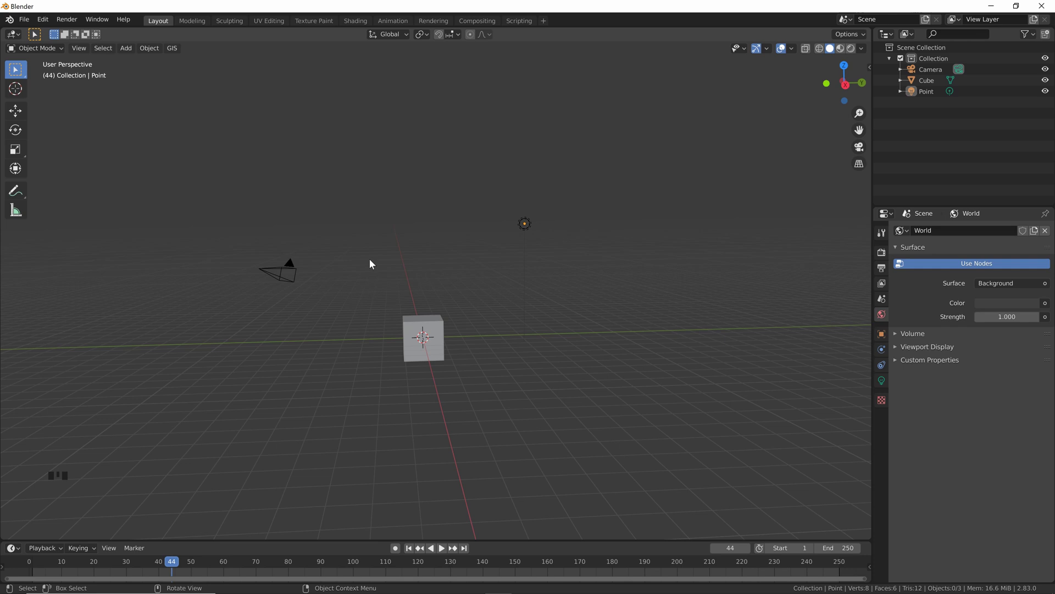
Step: Delete the default camera, cube and light and import the MakeHuman female figure
click(213, 153)
key(Delete)
drag(25, 24, 184, 211)
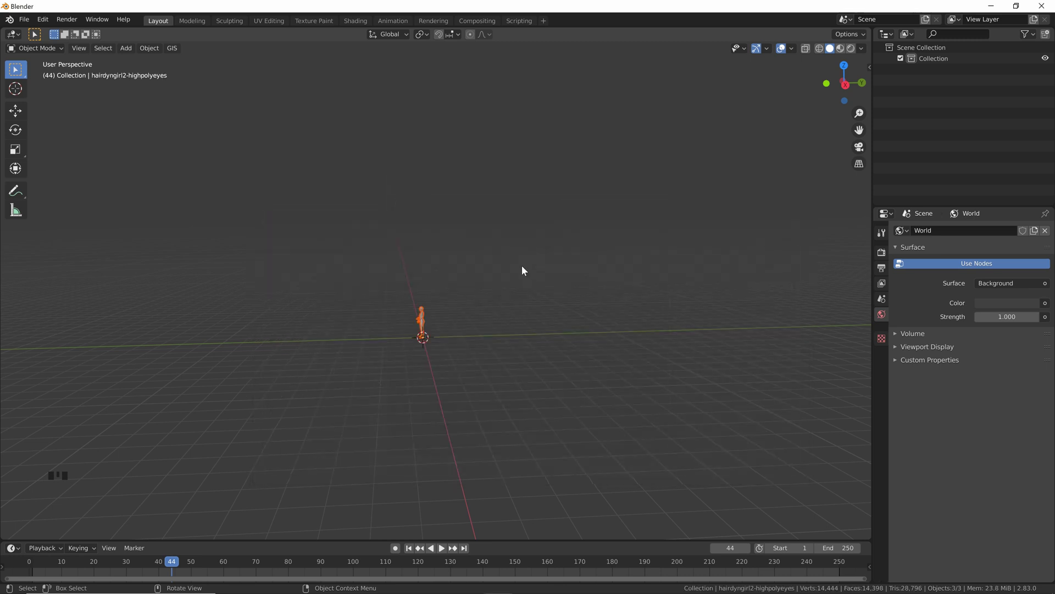
Step: Frame the imported figure and orbit around it to view it from all sides
key(KP_Decimal)
drag(322, 266, 504, 284)
scroll(up, 3)
scroll(down, 3)
drag(516, 156, 425, 168)
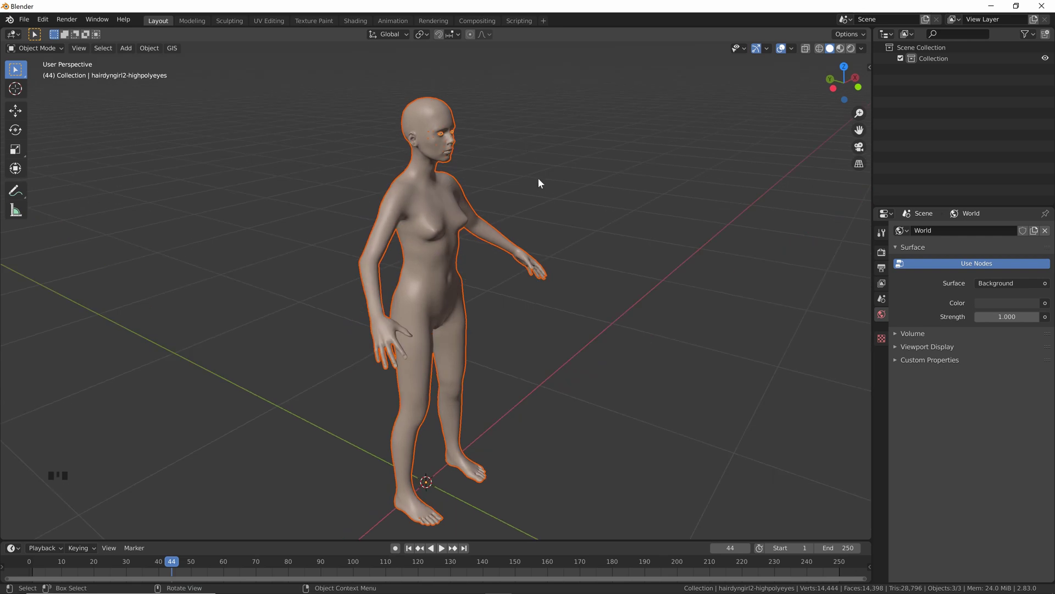
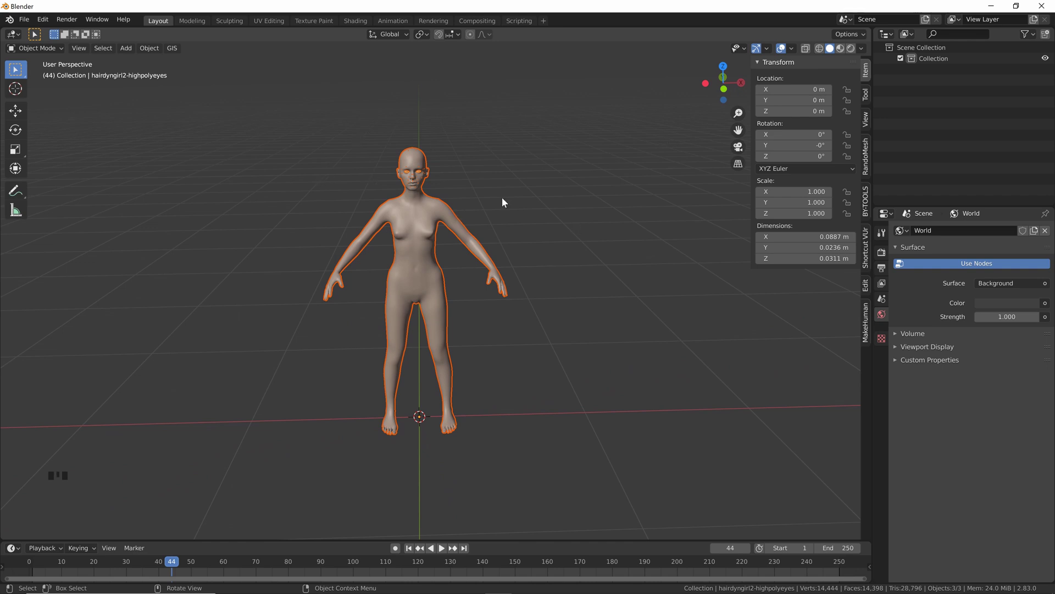
drag(521, 175, 450, 230)
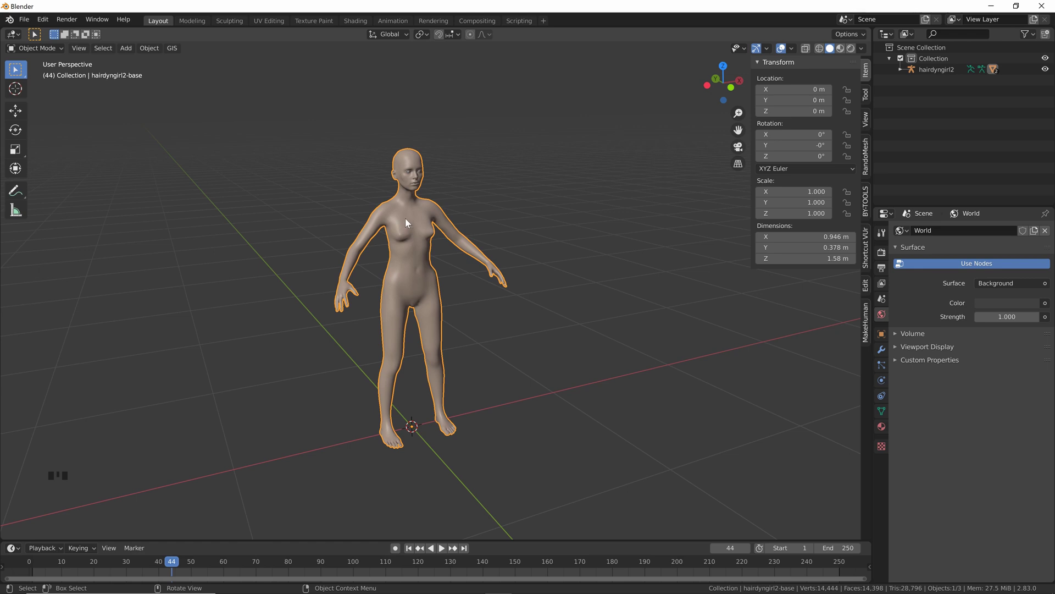
Step: Select the hairdyngirl2 rig to check its transform values in the Item sidebar
click(436, 213)
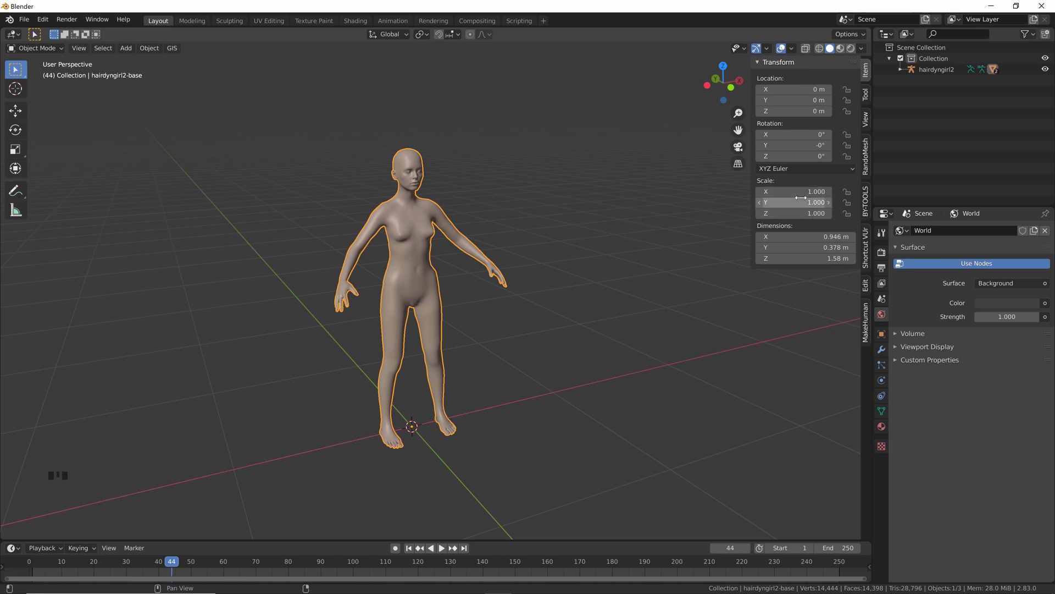
key(s)
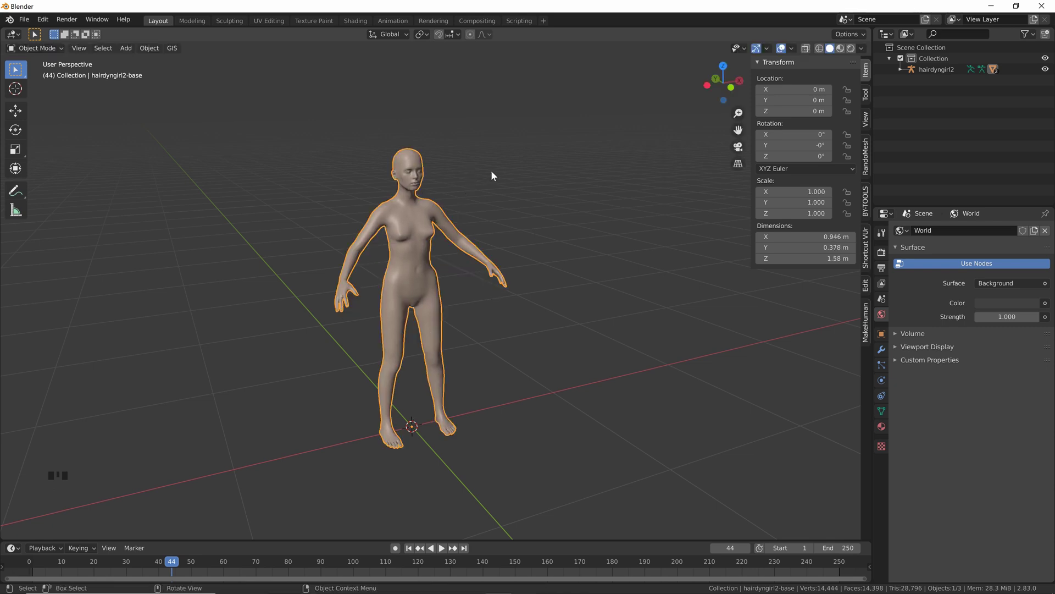
Step: Scale the hairdyngirl2 rig down to about 1.4 m tall and apply its transforms
click(935, 78)
key(s)
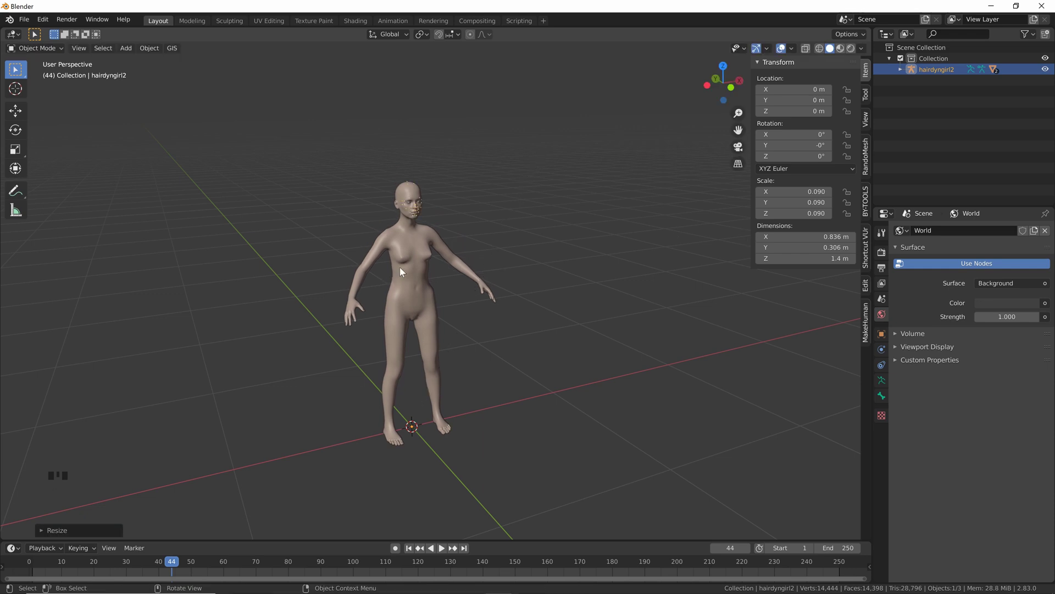
key(ctrl+a)
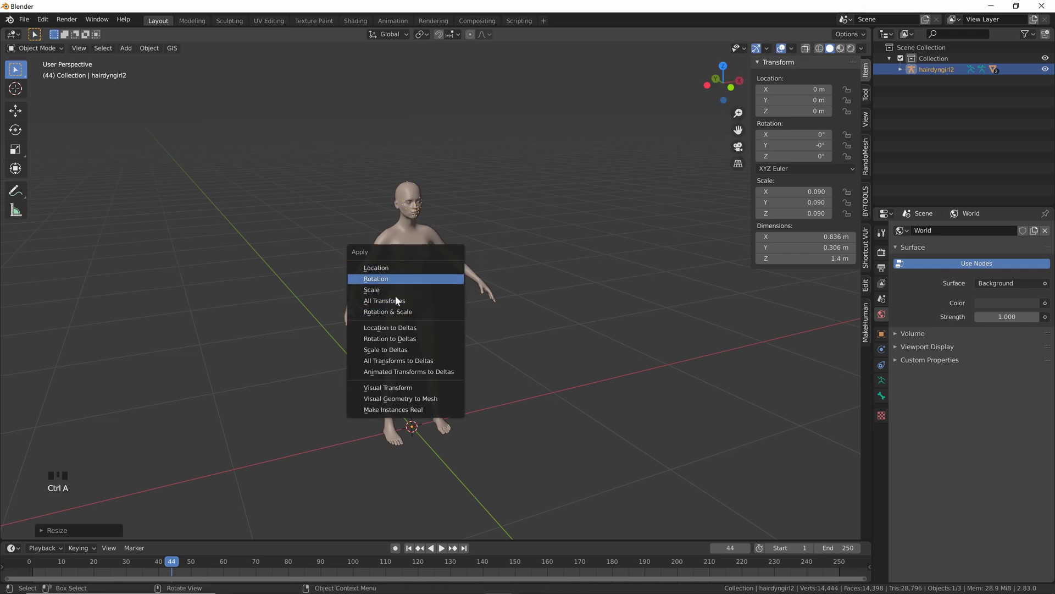
click(538, 205)
key(ctrl+z)
Step: Zoom toward the head and select the hairdyngirl2-base body mesh
scroll(up, 3)
drag(503, 231, 369, 83)
click(368, 83)
drag(455, 108, 469, 198)
scroll(up, 3)
drag(539, 184, 435, 207)
scroll(up, 3)
drag(425, 184, 415, 191)
click(415, 191)
Step: Enter Edit Mode on the body mesh to select the scalp faces of the head
key(Tab)
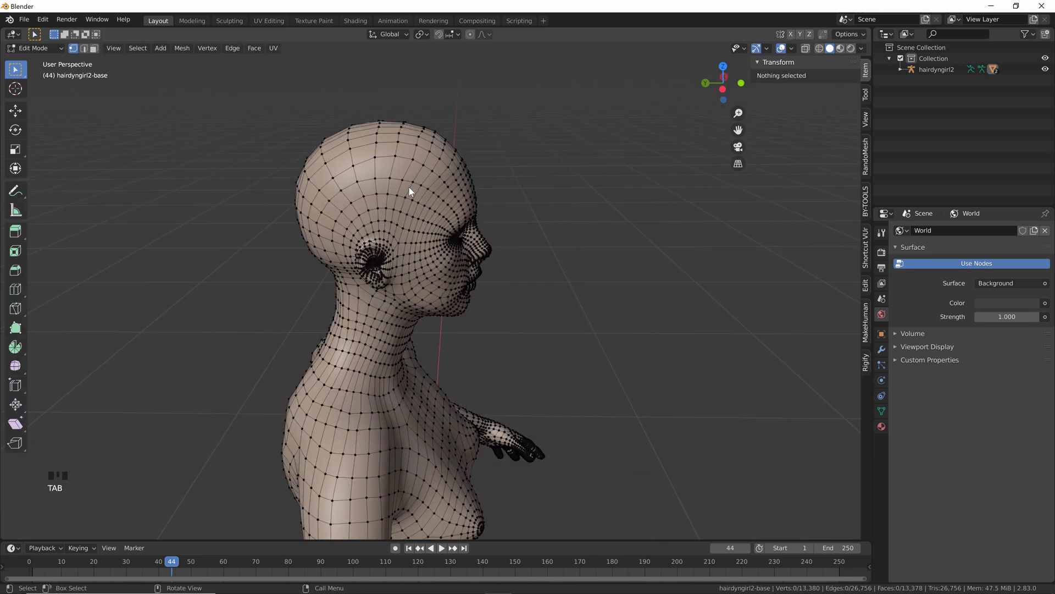
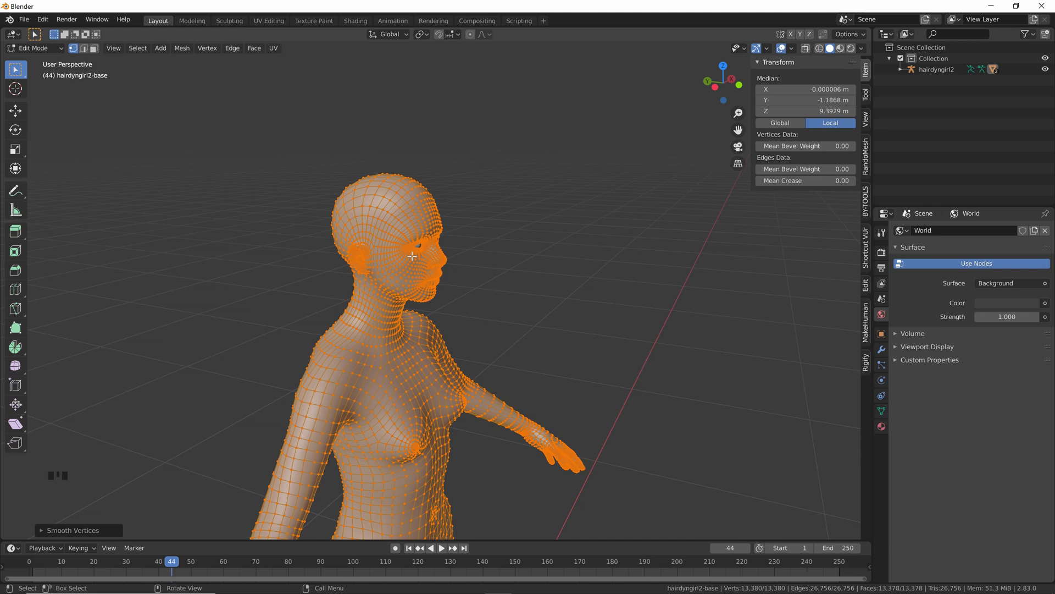
key(Tab)
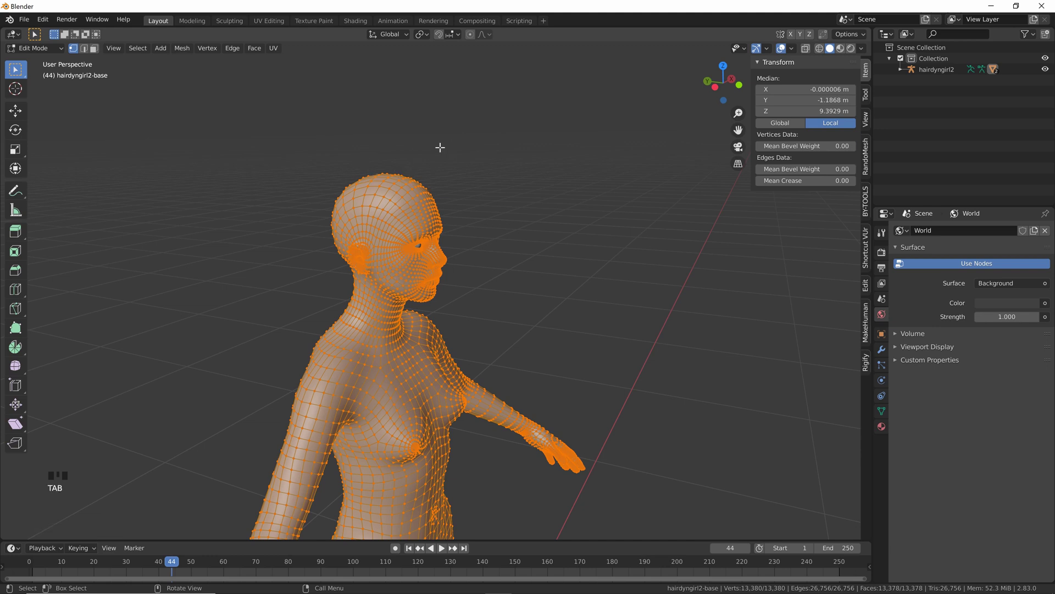
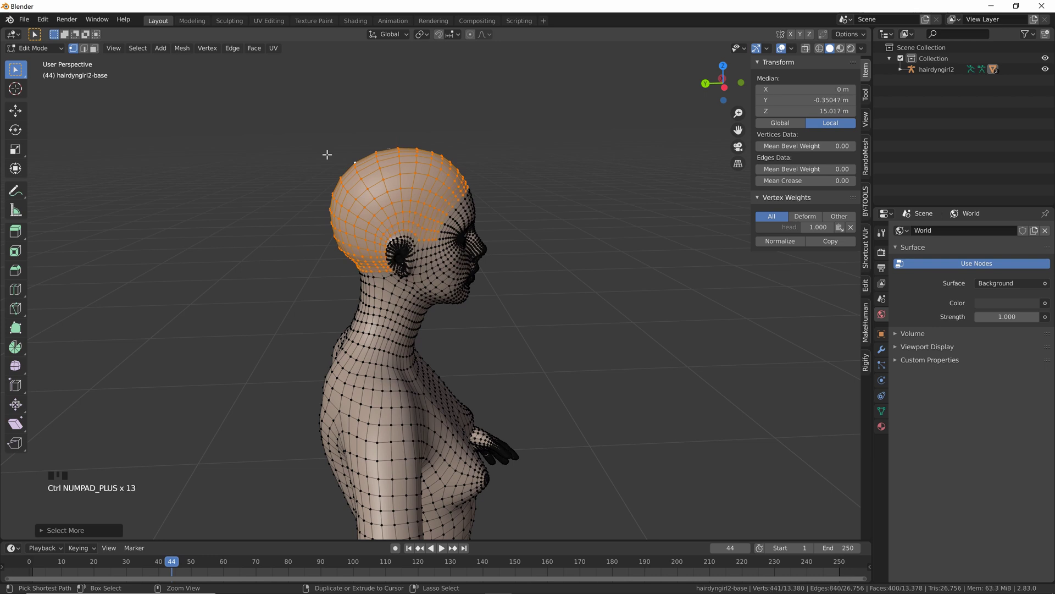
Step: Grow the scalp selection, trim face loops along the hairline, and duplicate the scalp faces
key(ctrl+KP_Add)
scroll(up, 3)
drag(412, 211, 374, 231)
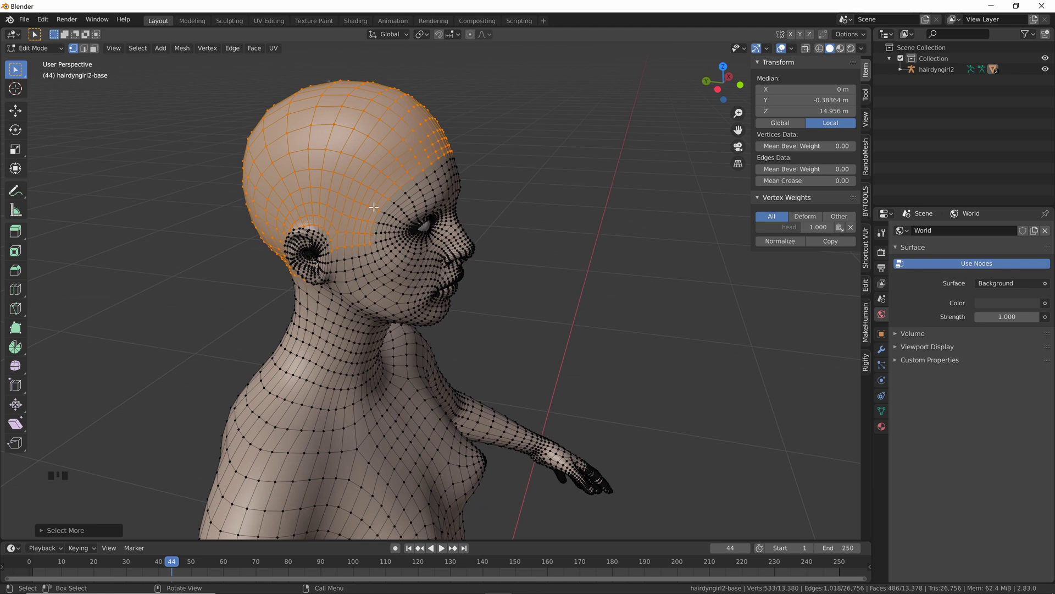
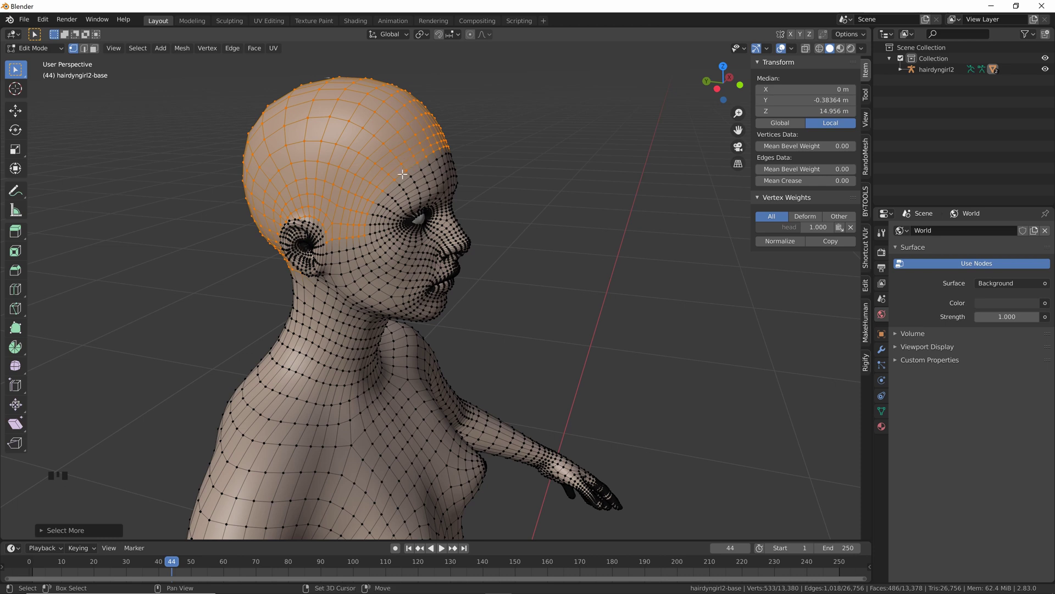
click(403, 173)
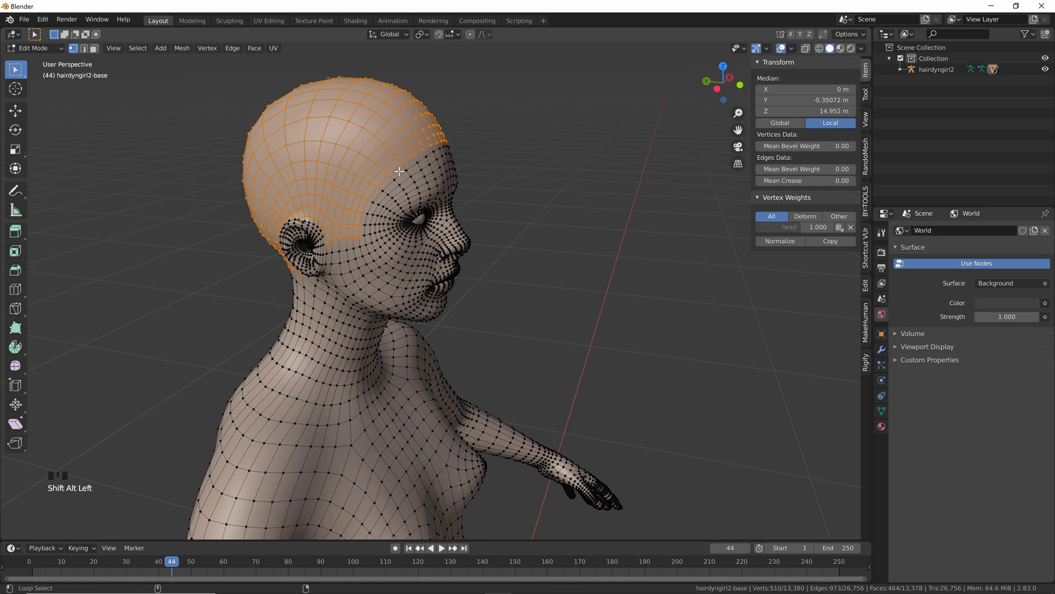
click(397, 166)
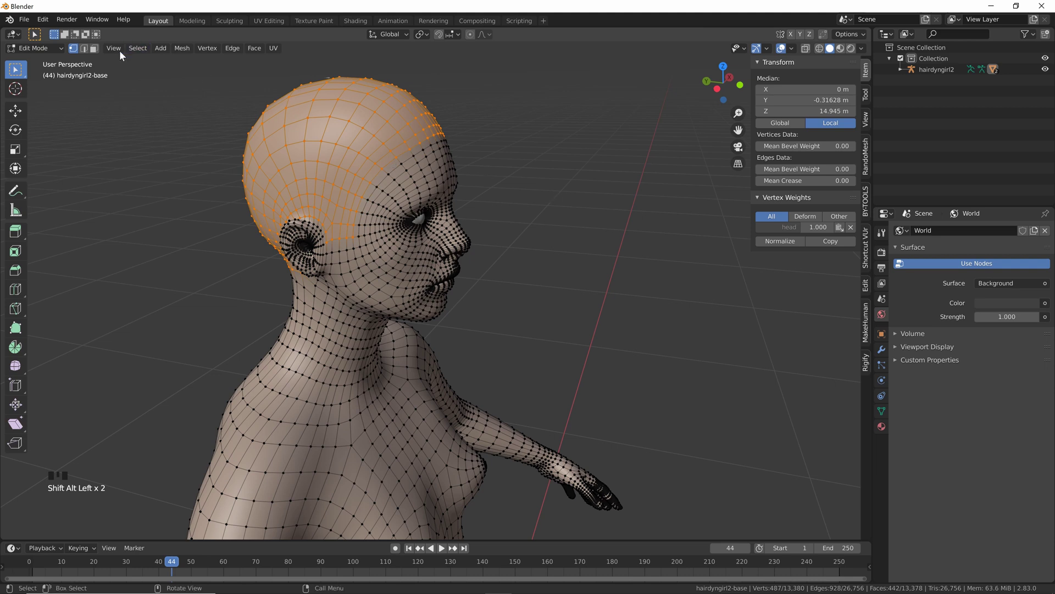
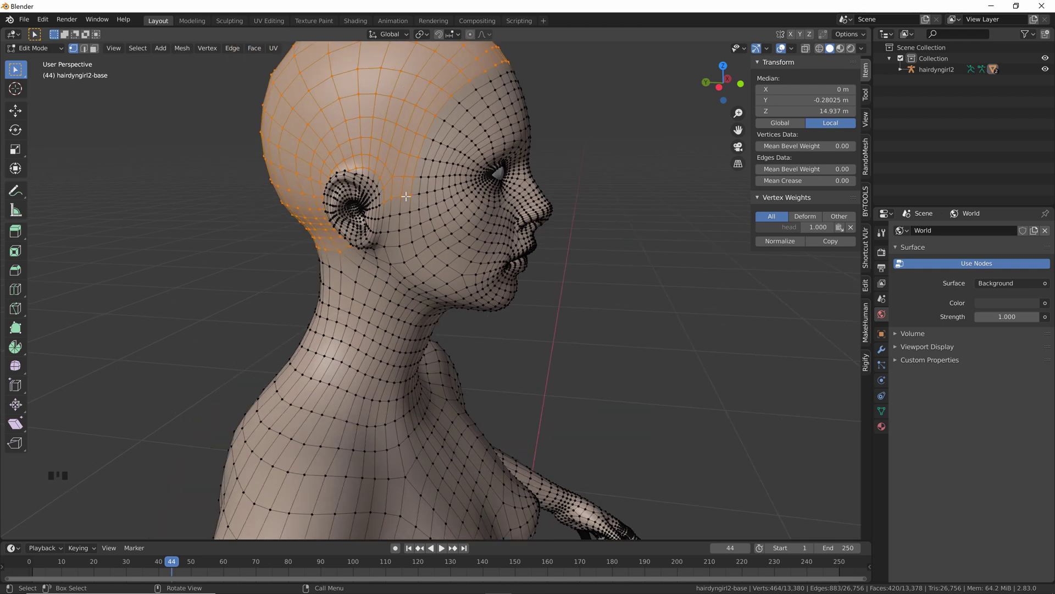
key(ctrl+z)
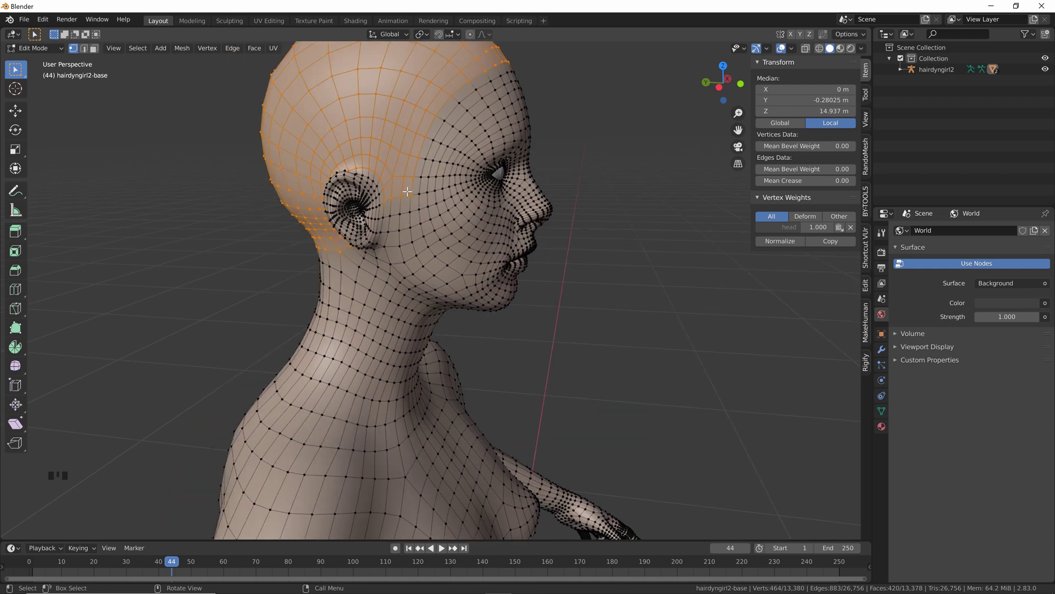
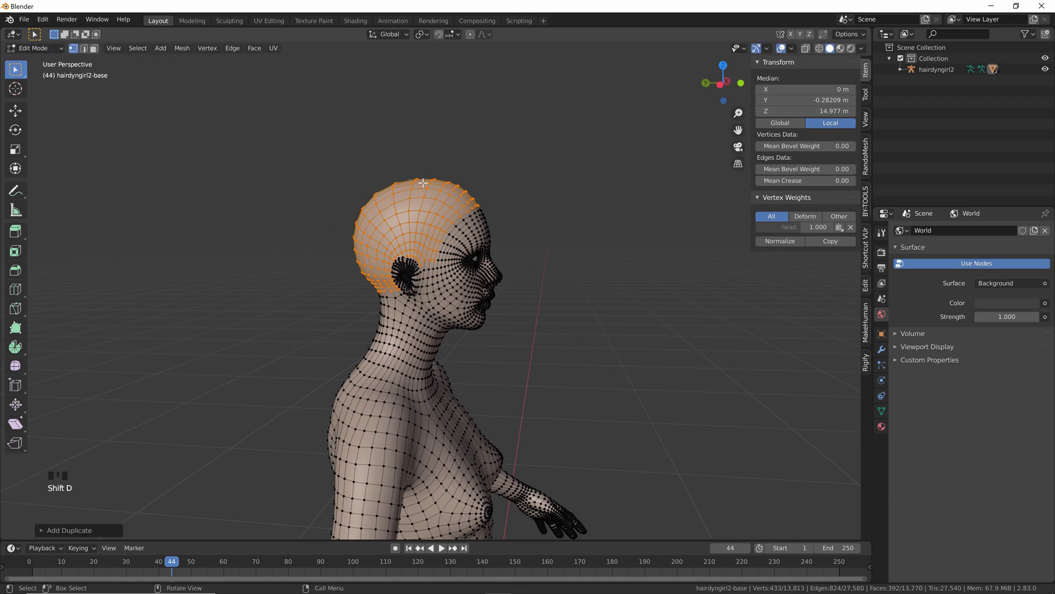
Step: Separate the duplicated scalp faces into hairdyngirl2-base.001 and return to Object Mode
click(900, 72)
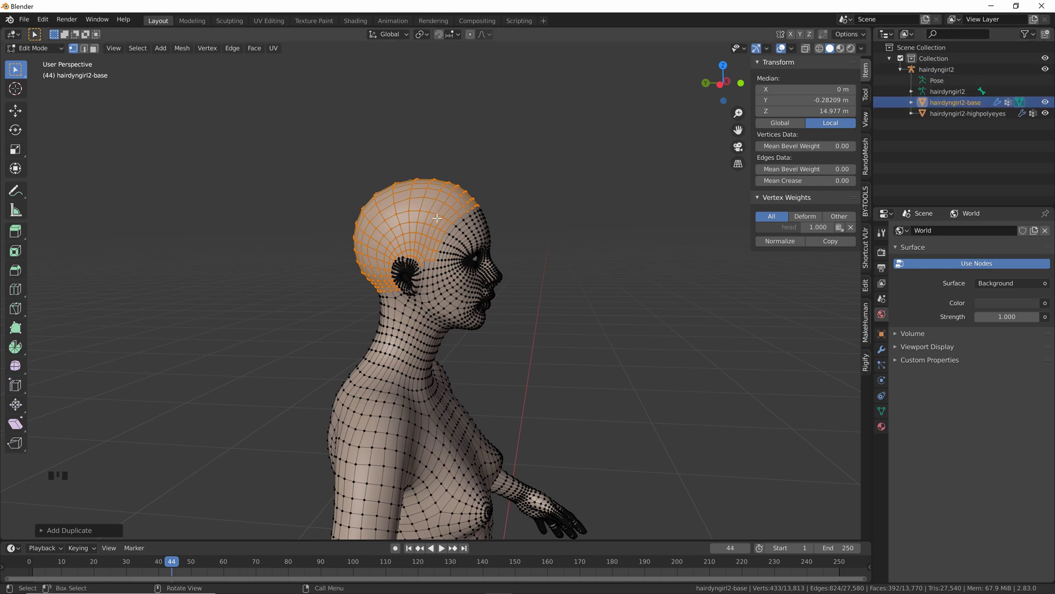
key(a)
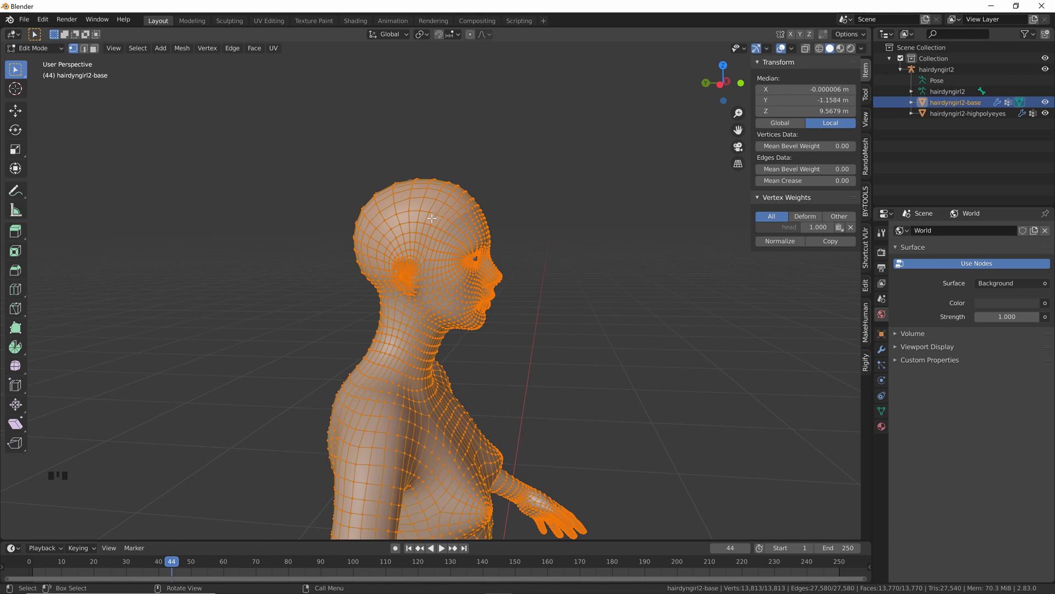
drag(436, 221, 561, 332)
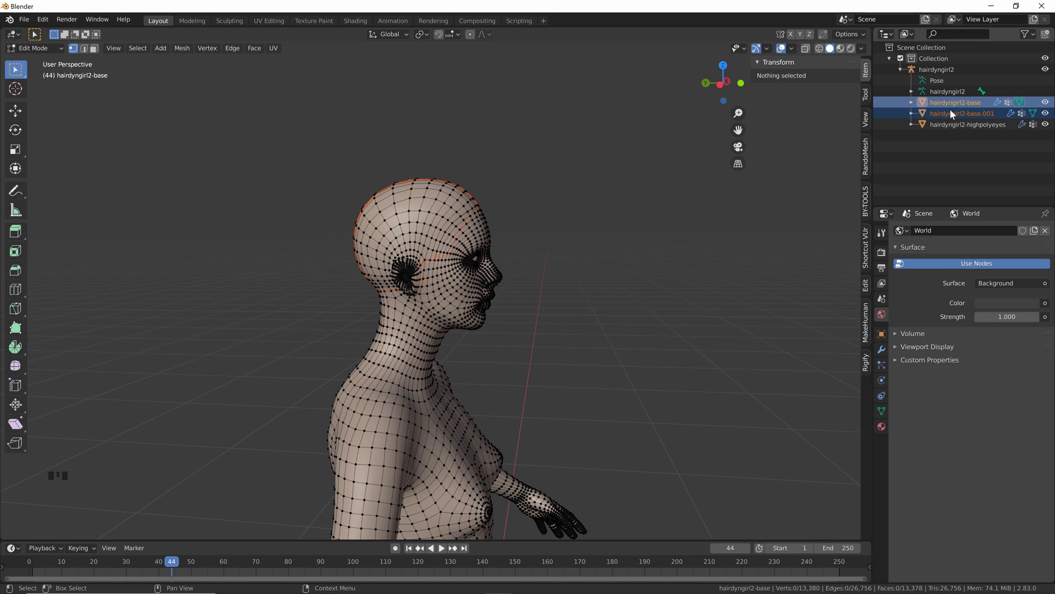
key(Tab)
drag(542, 187, 500, 216)
Step: Rename the figure's parts to base, eyes and scalp, leaving the scalp selected
click(500, 216)
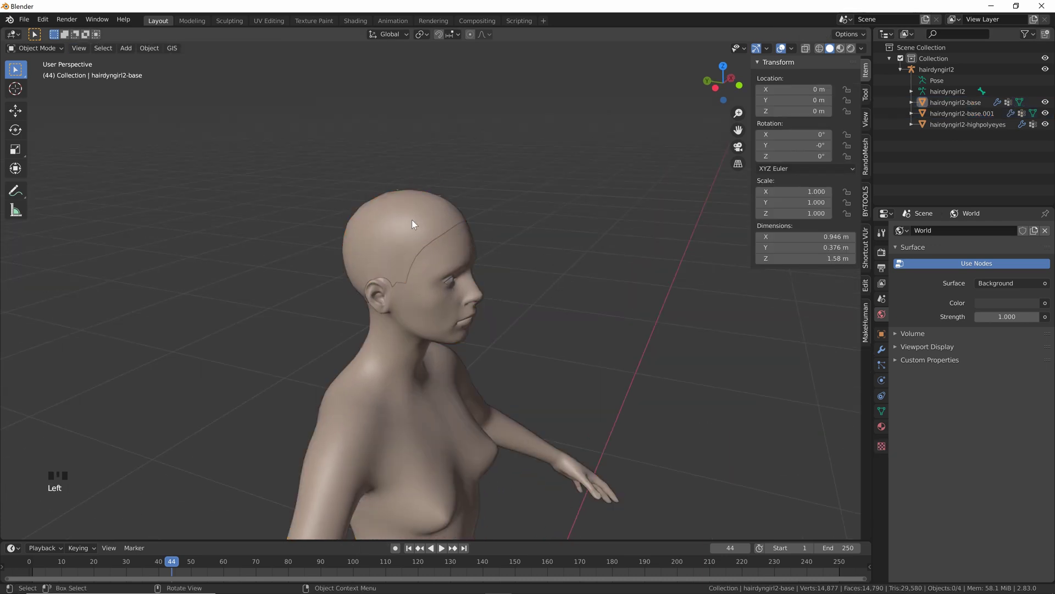
click(414, 224)
click(454, 249)
click(426, 226)
drag(482, 198, 497, 186)
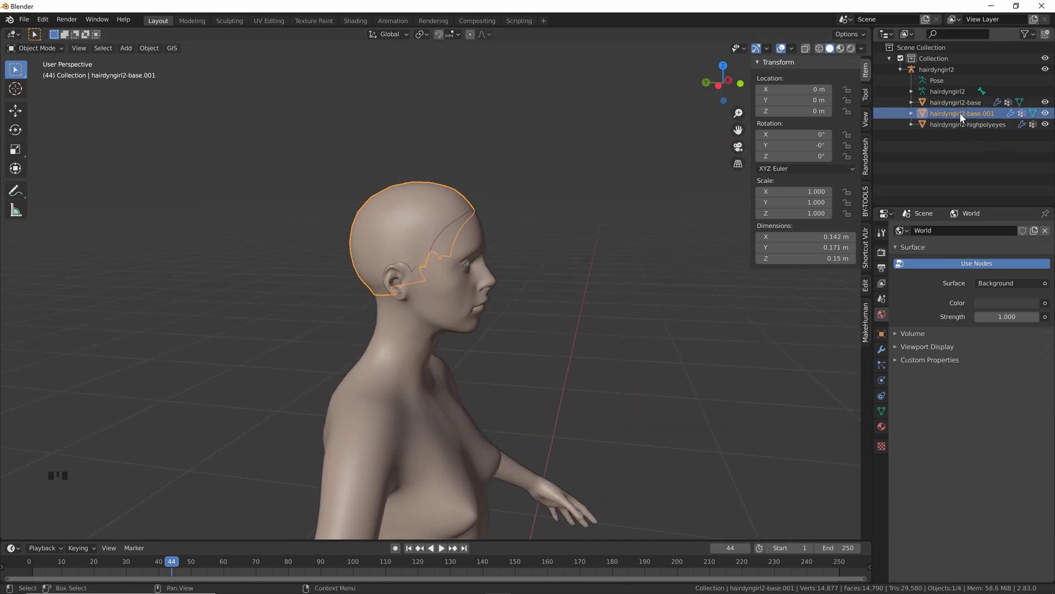
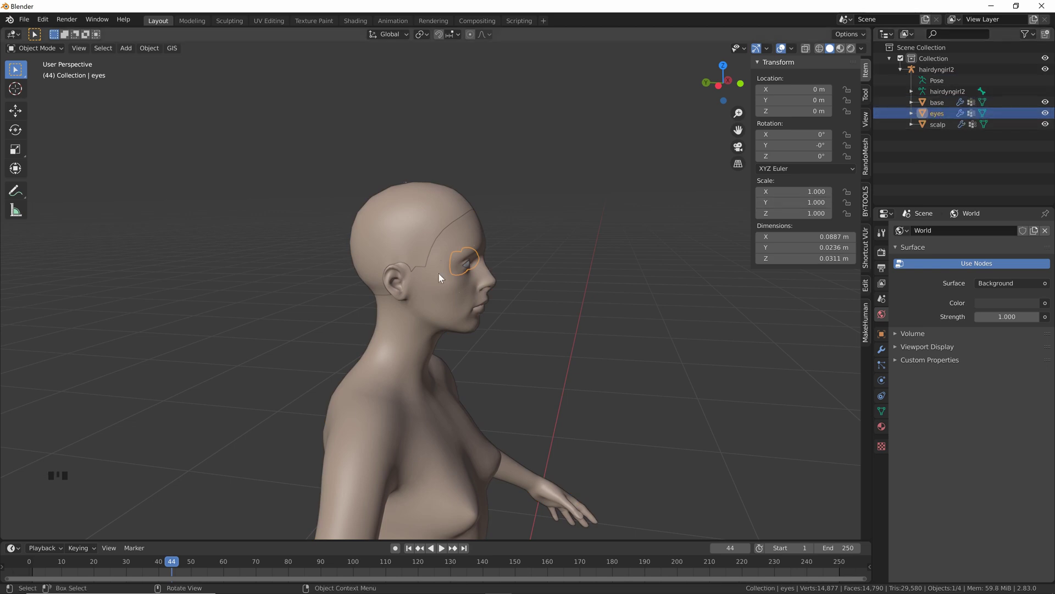
drag(498, 212, 438, 230)
Step: Add a Hair particle system to the scalp with Advanced settings enabled
click(438, 230)
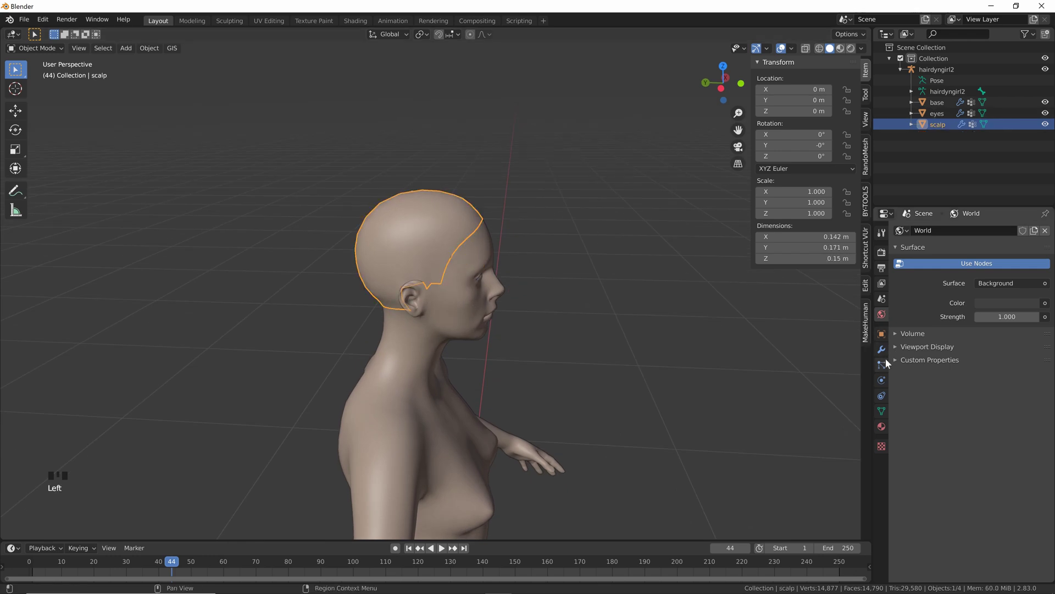
click(886, 366)
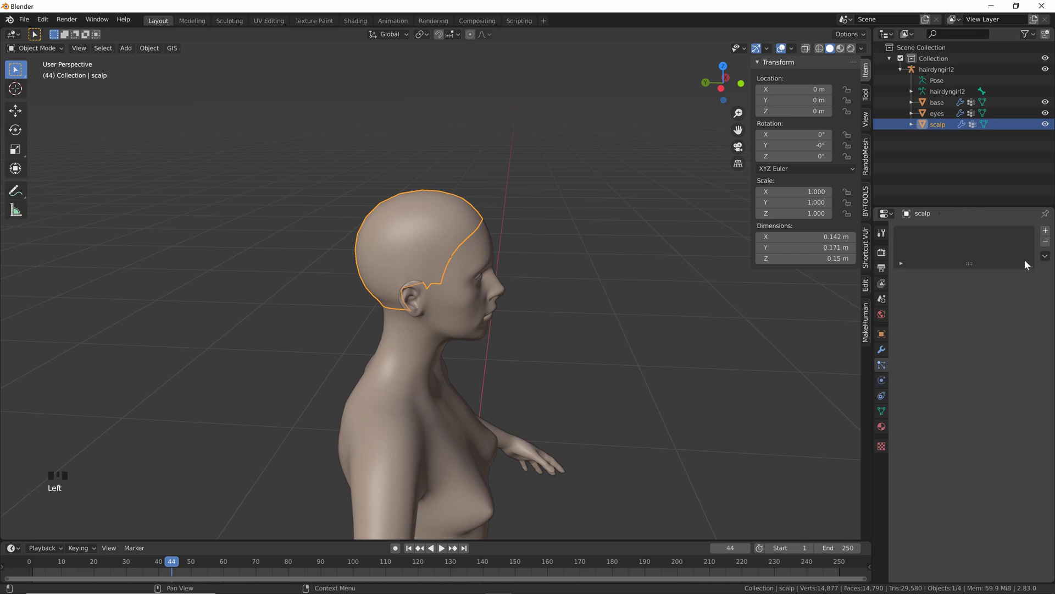
drag(1045, 235, 1002, 292)
click(1003, 293)
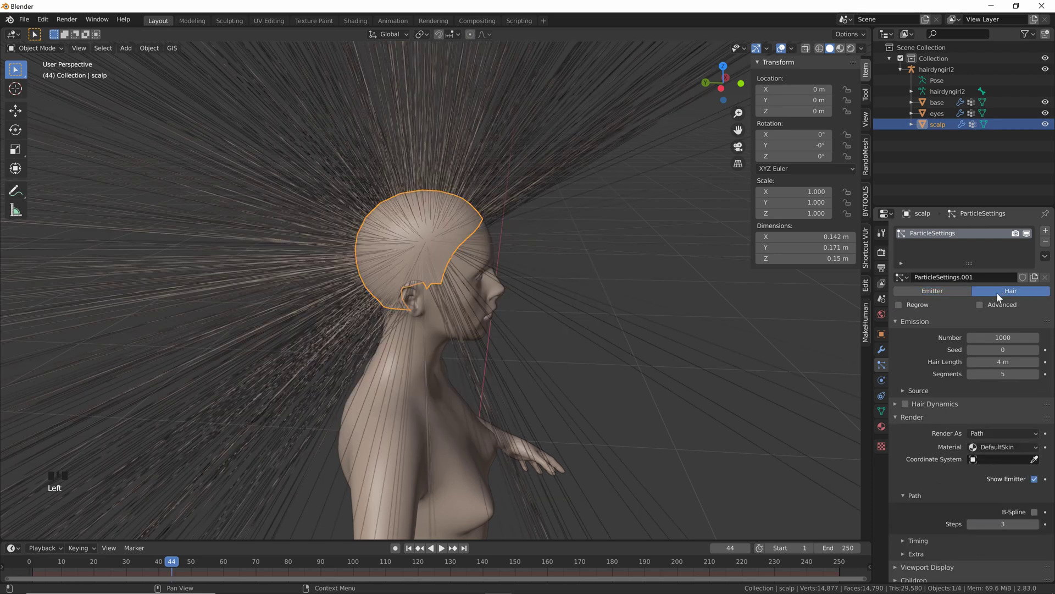
click(983, 308)
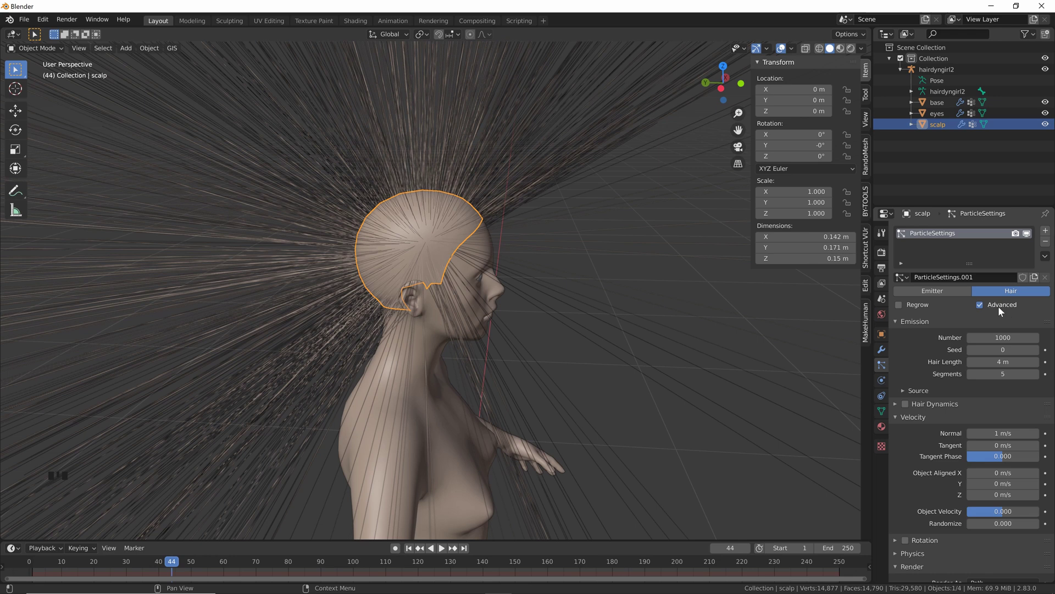
Step: Scroll down the particle settings toward the hair length, segments and velocity fields
scroll(down, 3)
scroll(down, 3)
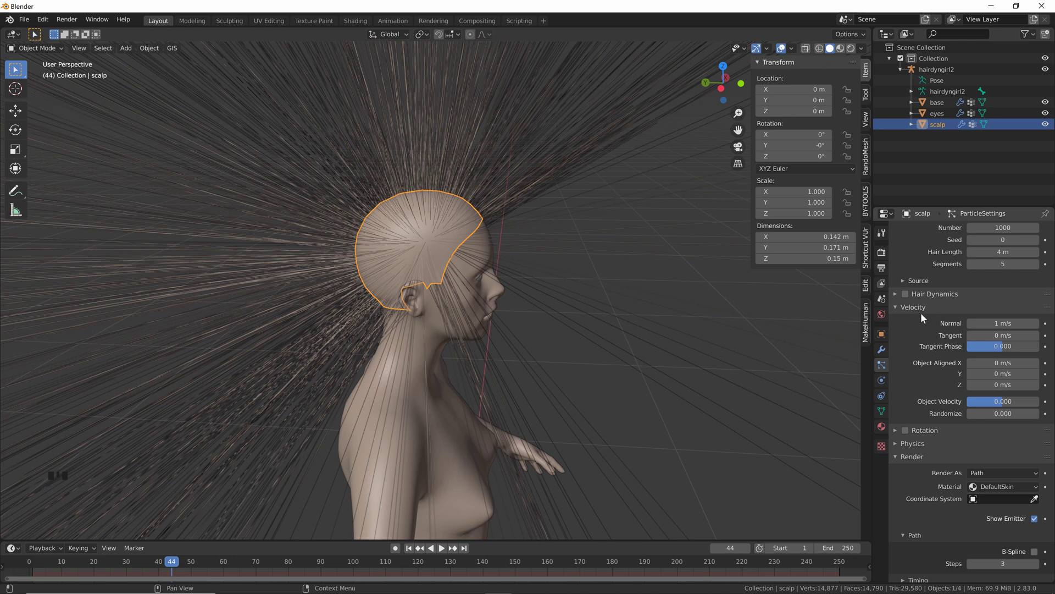
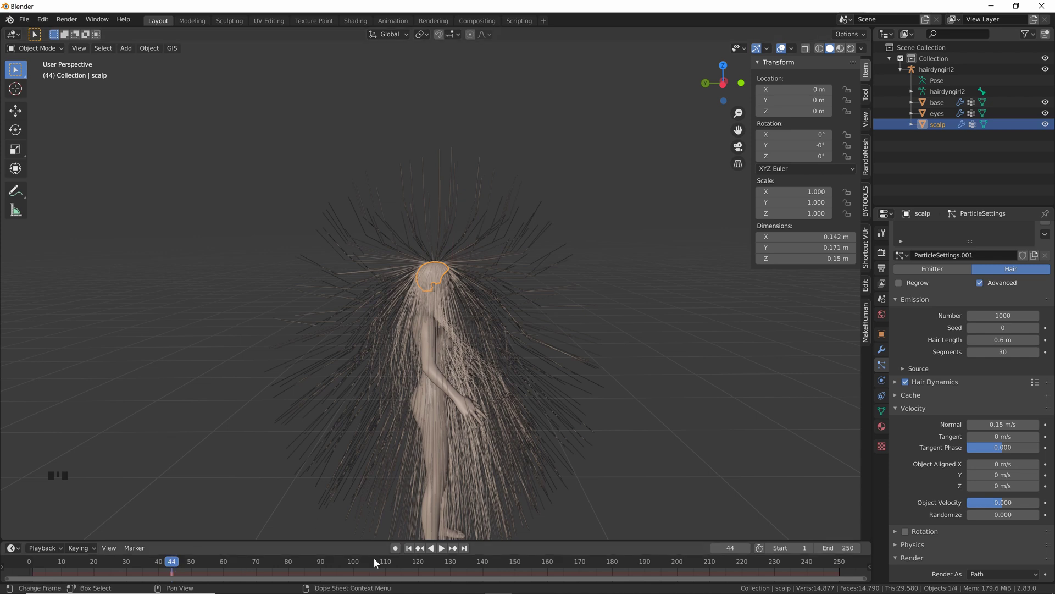
Step: Expand Hair Dynamics and Collisions and set Velocity Randomize to 0.01
drag(408, 551, 667, 237)
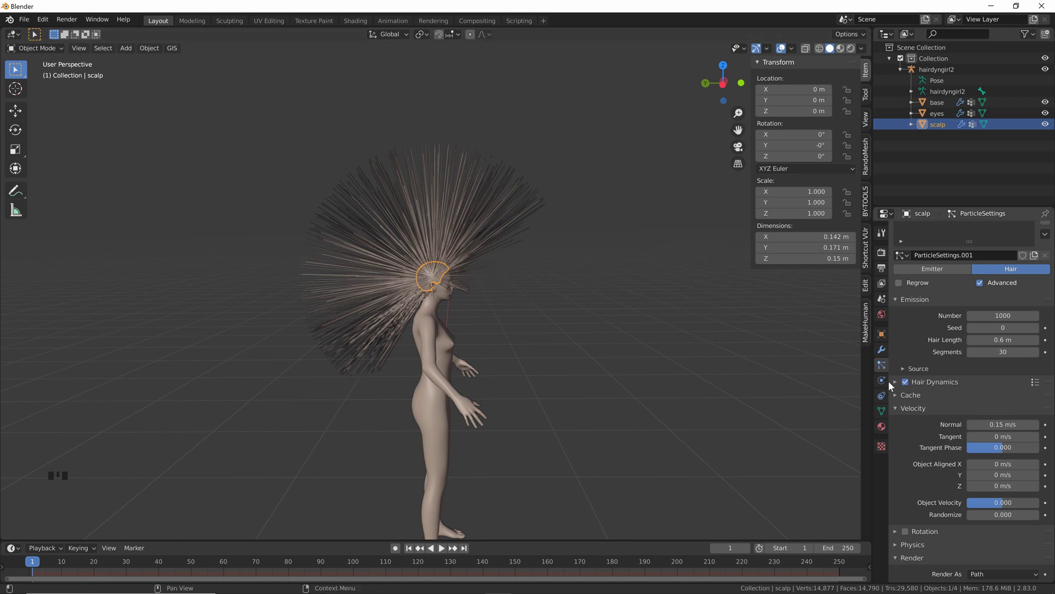
drag(896, 388, 912, 454)
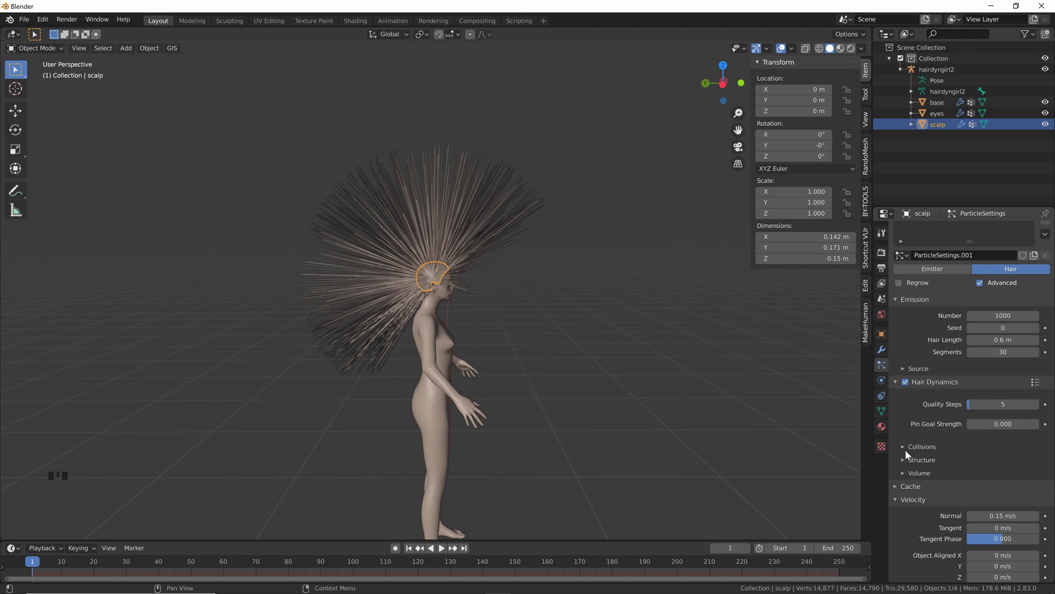
click(908, 451)
scroll(down, 3)
drag(1005, 451, 1035, 451)
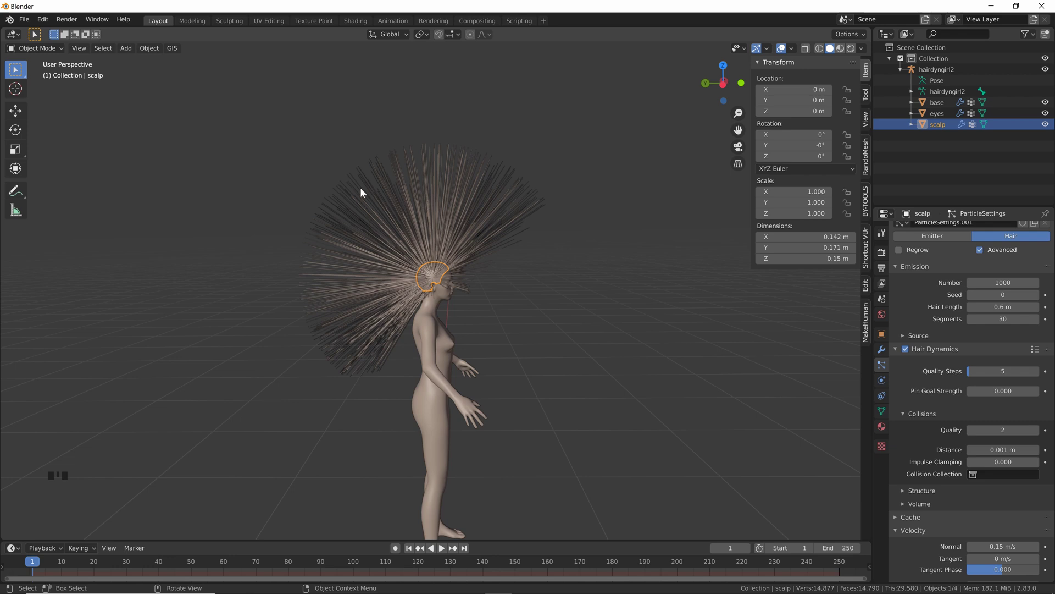
scroll(down, 3)
scroll(down, 3)
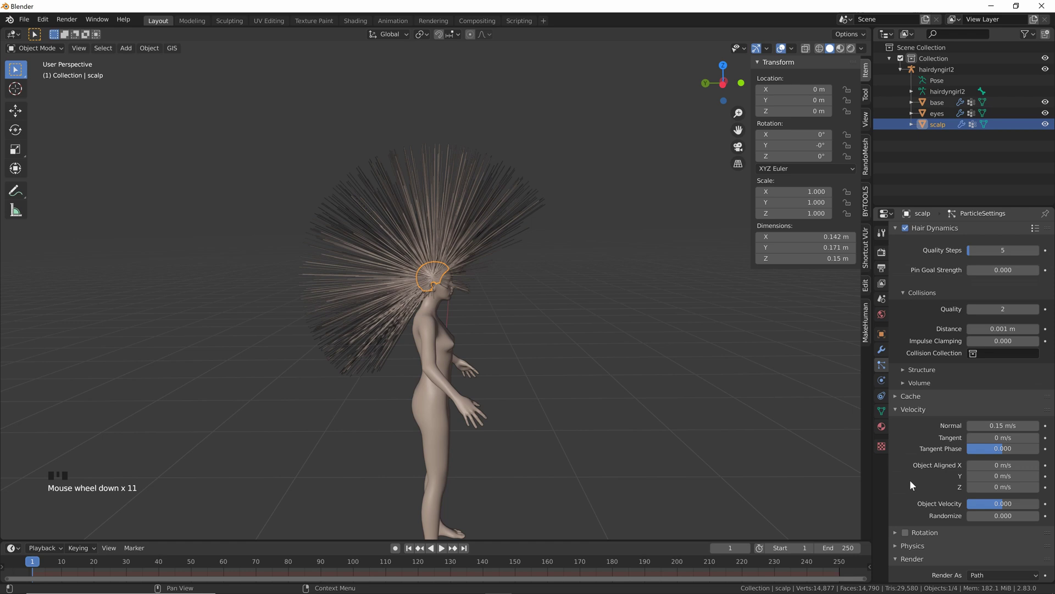
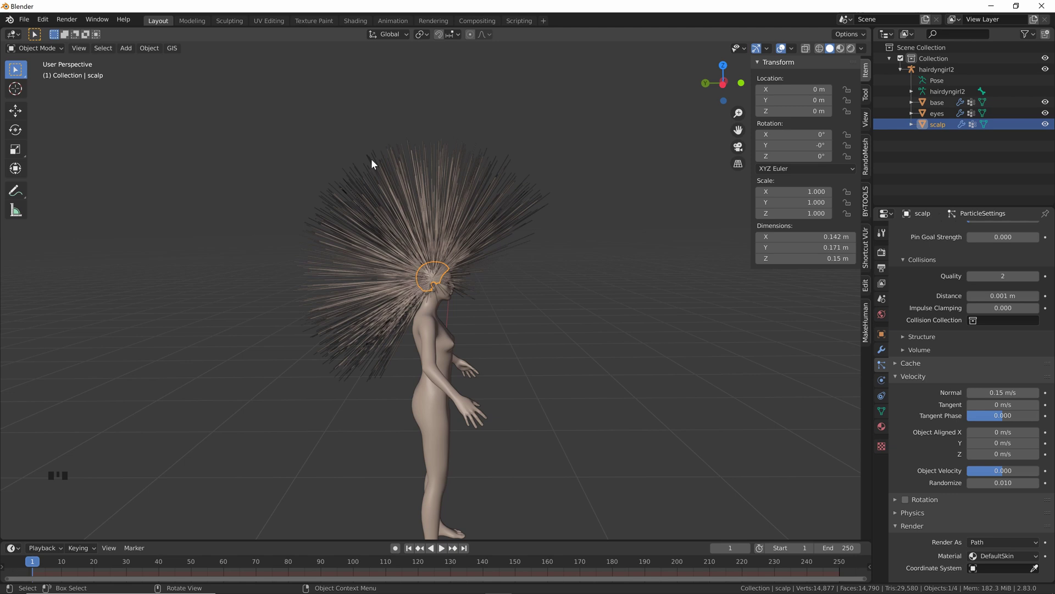
Step: Enable B-Spline hair paths with 6 steps and raise viewport Strand Steps to 6
scroll(down, 3)
click(1039, 360)
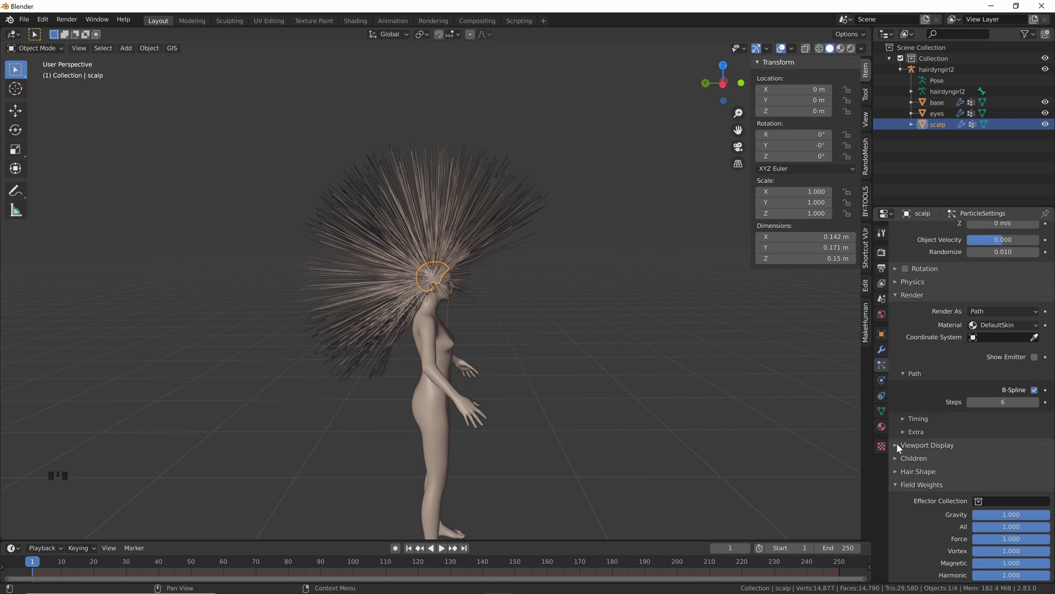
drag(901, 447, 1001, 459)
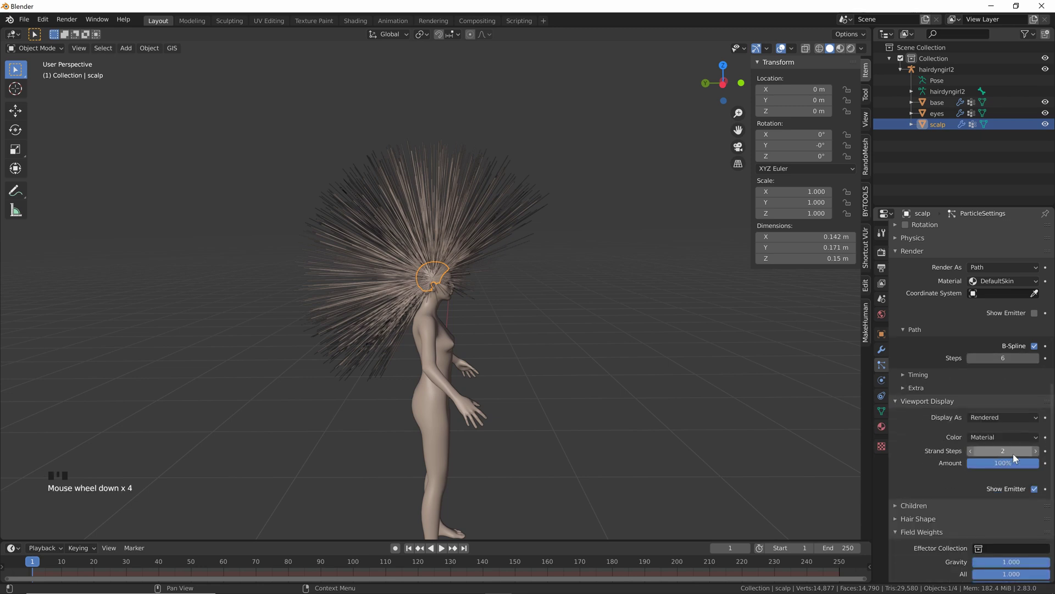
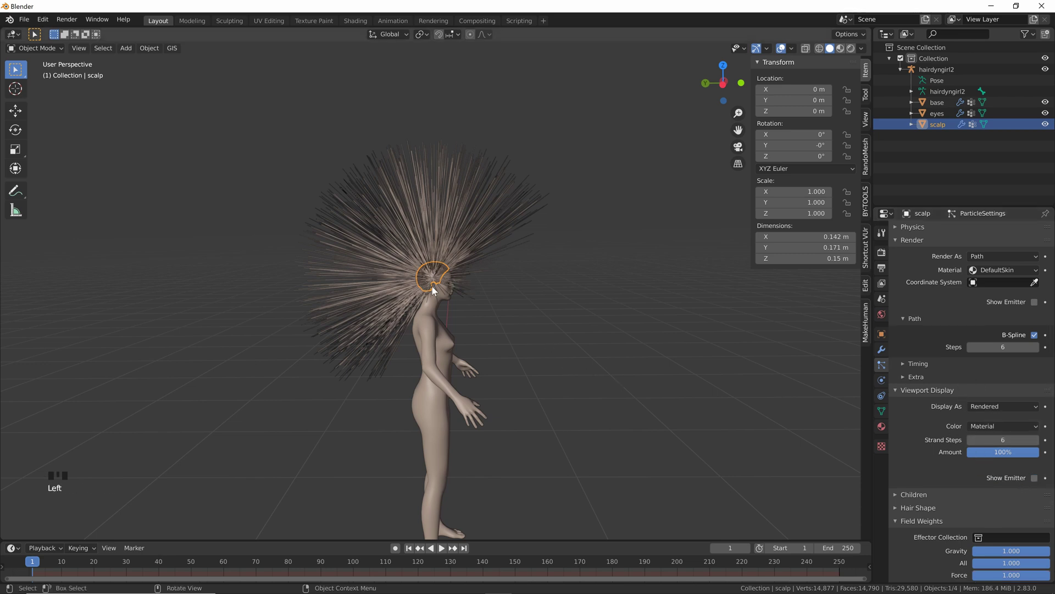
Step: Add interpolated child hairs and mark them as Long Hair
scroll(down, 3)
scroll(down, 3)
drag(898, 408, 1028, 427)
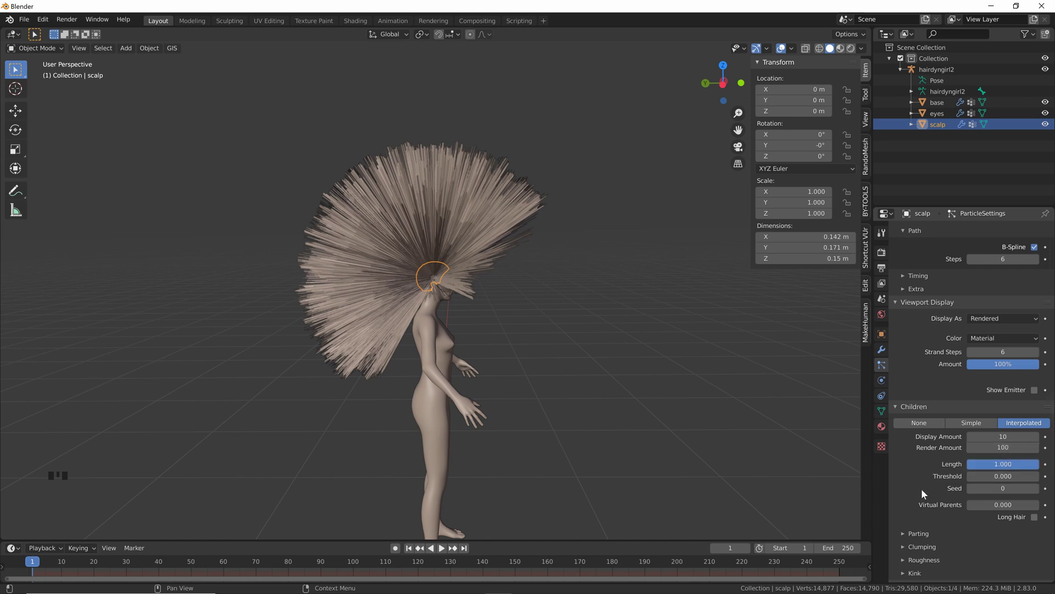
scroll(down, 3)
scroll(down, 3)
click(1038, 490)
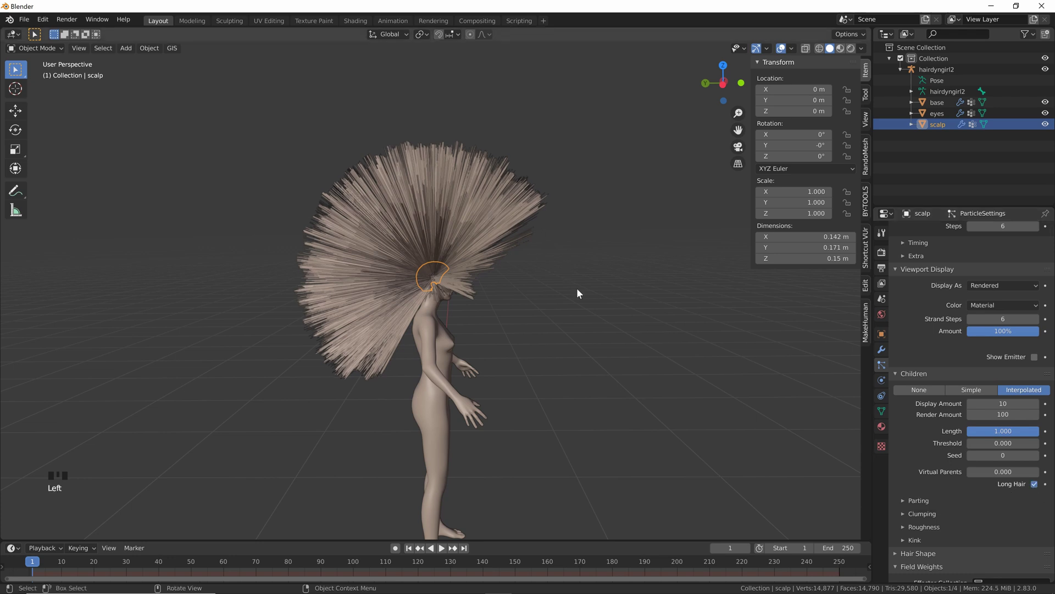
Step: Give the child hairs a Wave kink with amplitude 0.02
scroll(down, 3)
drag(905, 512, 924, 509)
scroll(down, 3)
drag(986, 459, 599, 339)
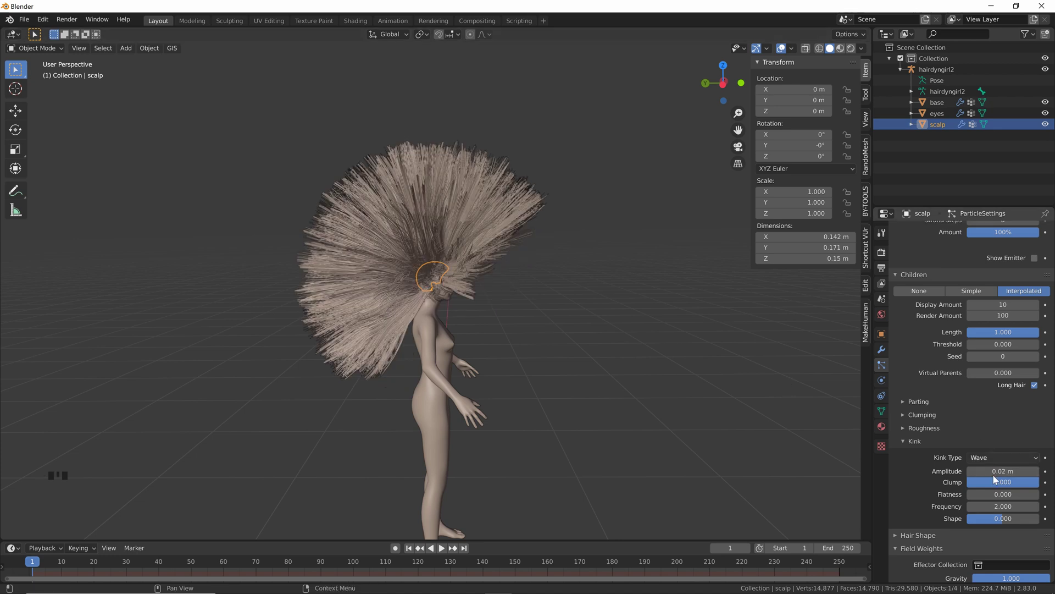
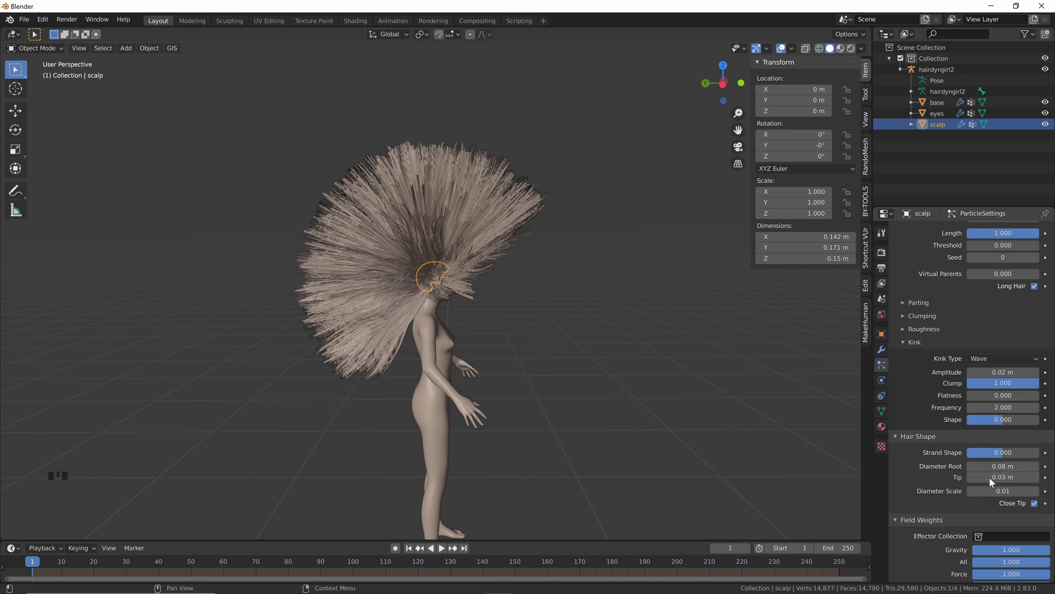
scroll(down, 3)
scroll(down, 3)
scroll(up, 3)
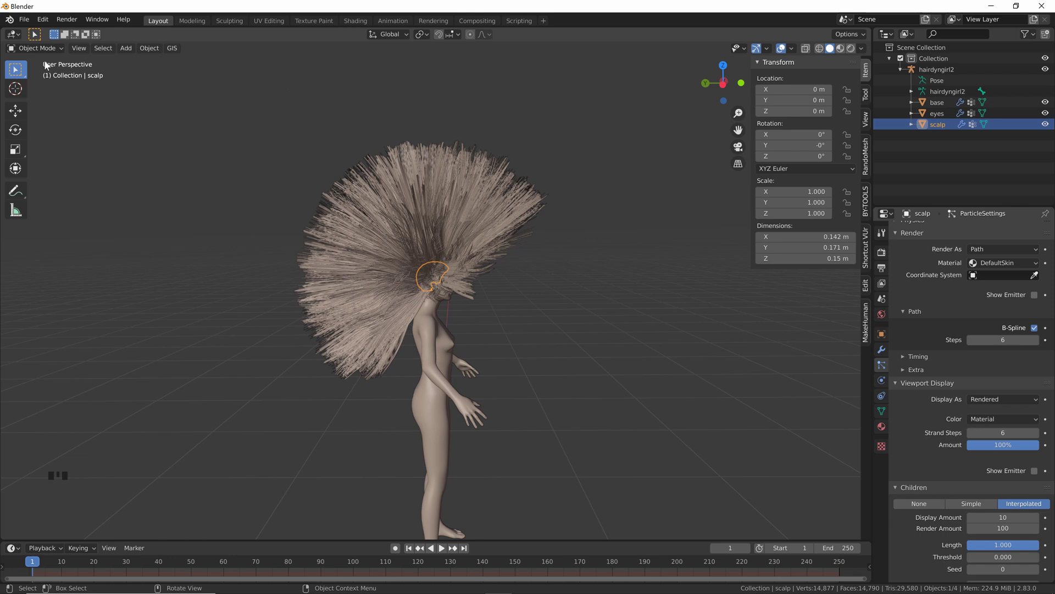
Step: Enter Particle Edit mode and comb the scalp hair back away from the face
drag(48, 55, 559, 258)
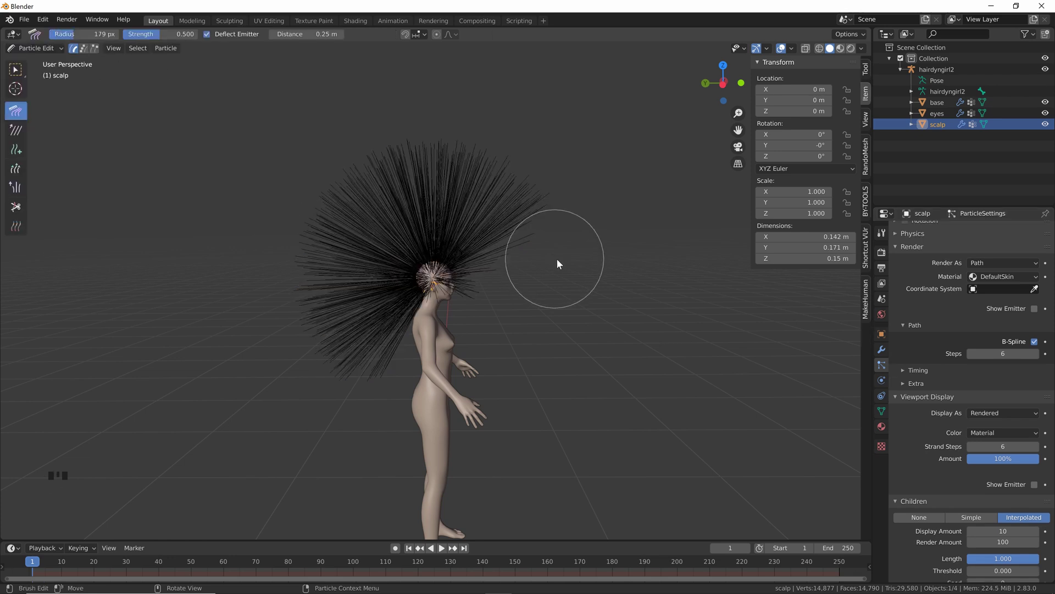
drag(476, 220, 420, 247)
scroll(up, 3)
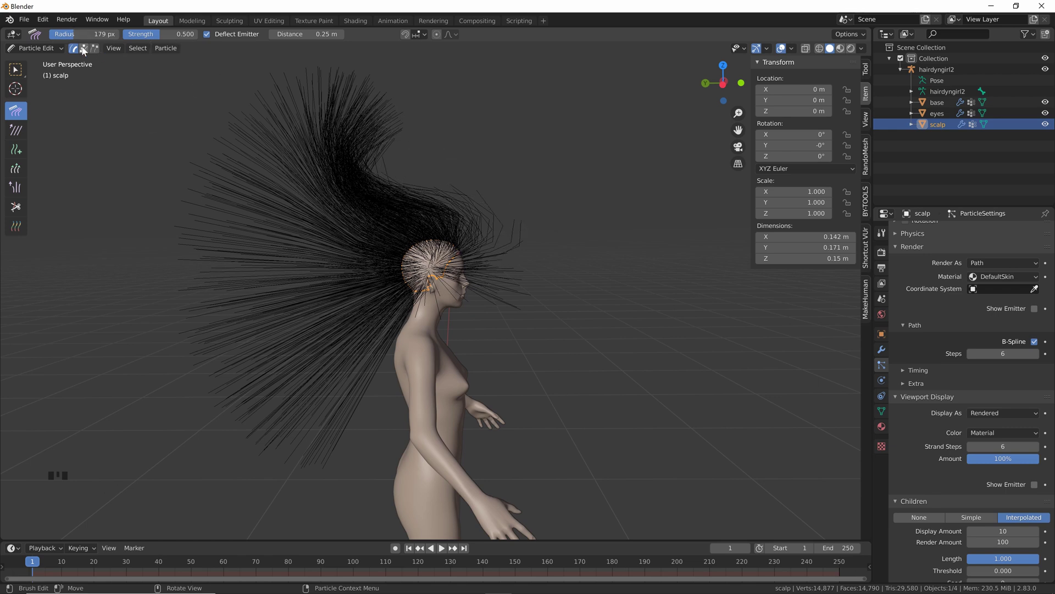
click(84, 52)
drag(403, 173, 431, 211)
Step: Keep combing the strands backward, then begin resizing the comb brush to 162 px
scroll(down, 3)
click(810, 52)
drag(502, 276, 505, 267)
scroll(down, 3)
drag(508, 258, 519, 261)
key(f)
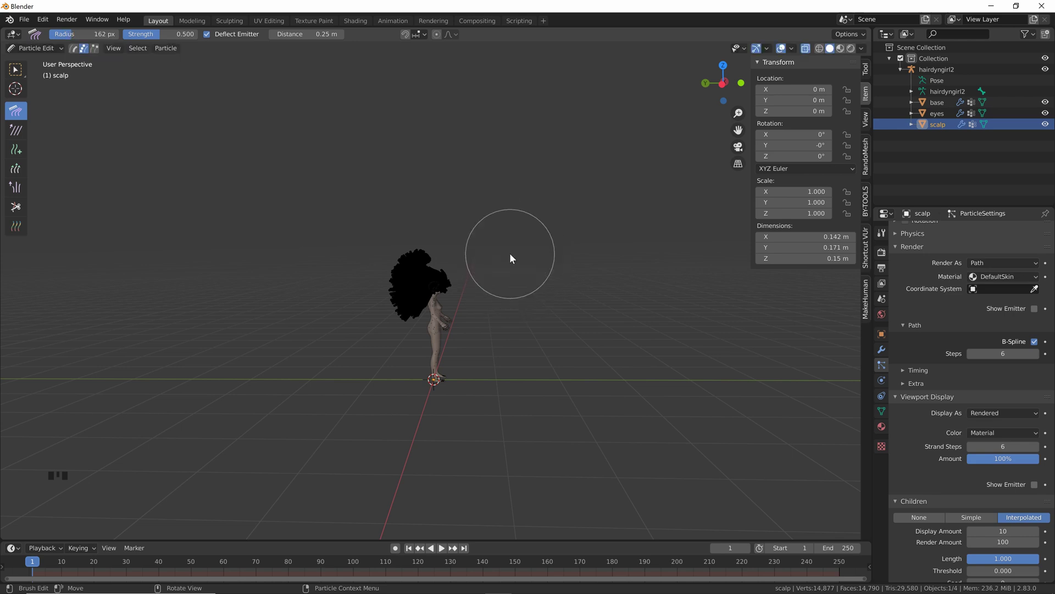
Step: Adjust brush strength and comb the hair flat into a mass behind the head
key(shift+f)
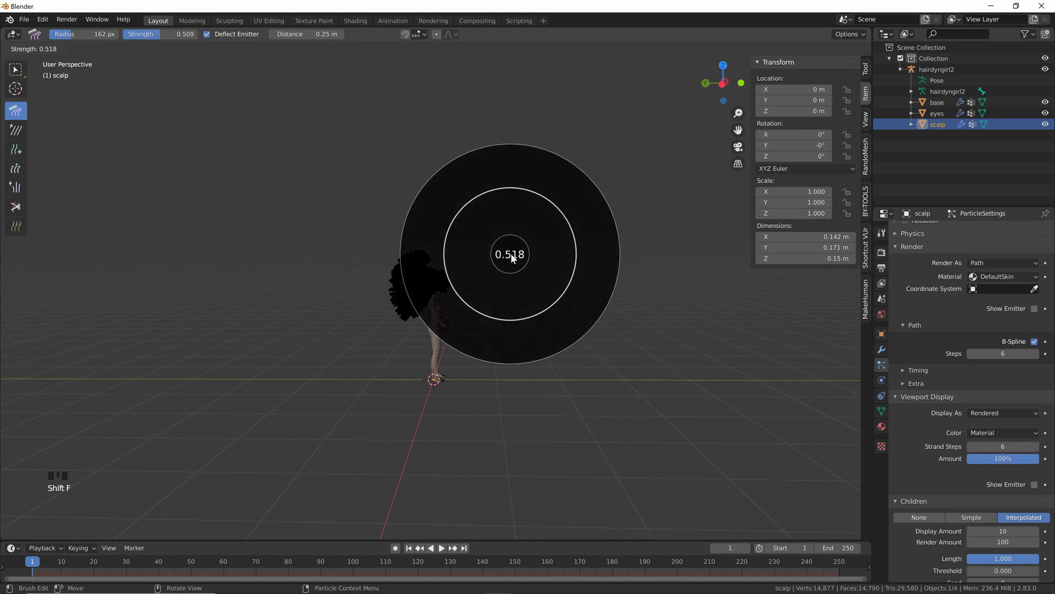
scroll(up, 3)
scroll(down, 3)
scroll(down, 3)
drag(503, 243, 345, 247)
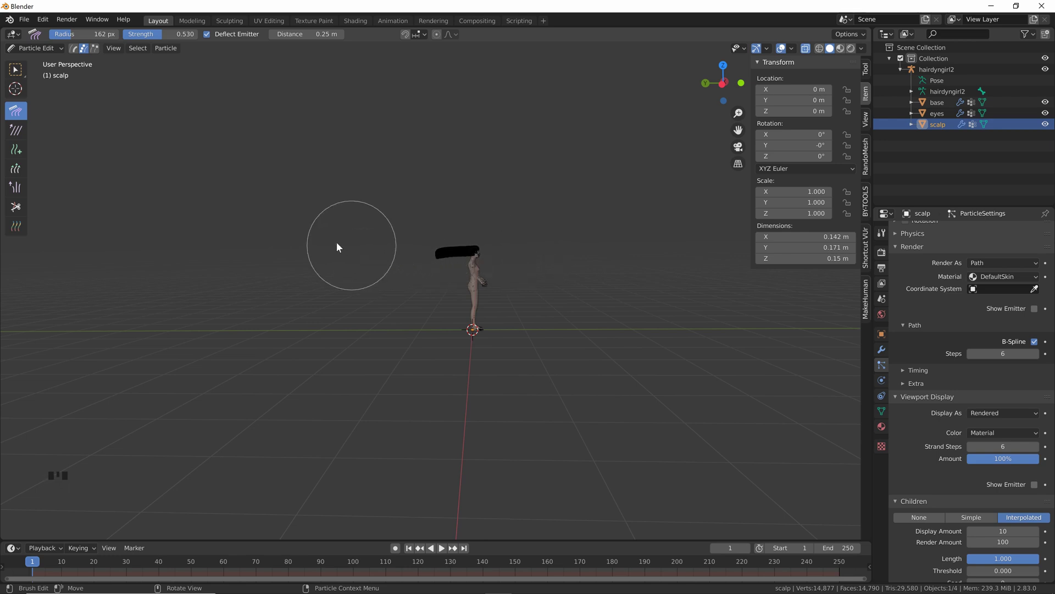
scroll(up, 3)
scroll(up, 3)
drag(490, 204, 427, 238)
Step: Comb the hair straight back horizontally, then smooth it along its length with the Smooth brush
scroll(up, 3)
scroll(up, 3)
drag(434, 204, 14, 135)
drag(14, 135, 479, 217)
key(f)
drag(469, 231, 298, 225)
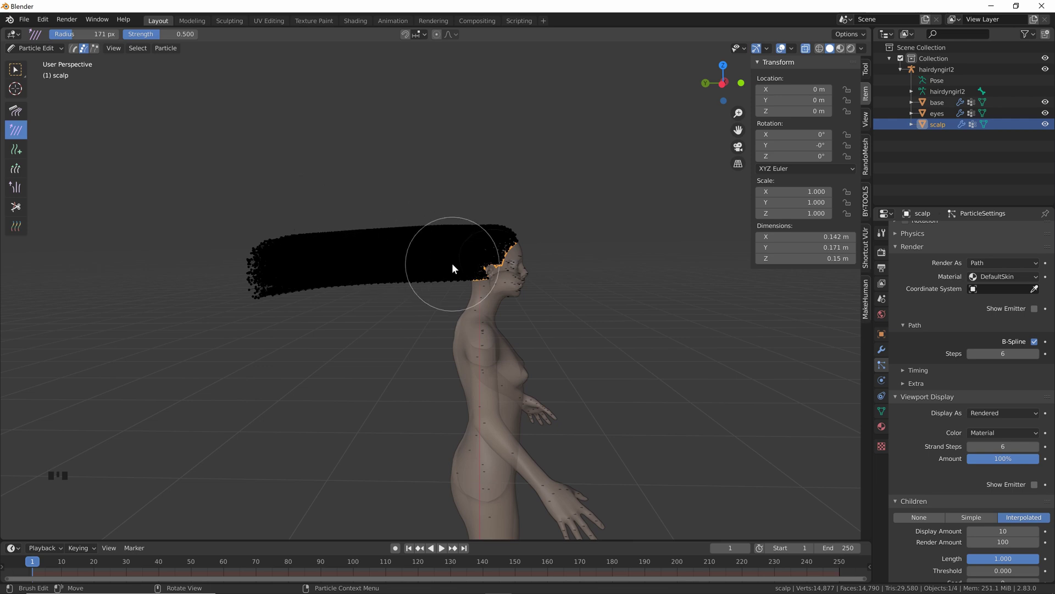
Step: Shape and smooth the trailing hair strands, undoing strokes that go wrong
drag(430, 255, 172, 245)
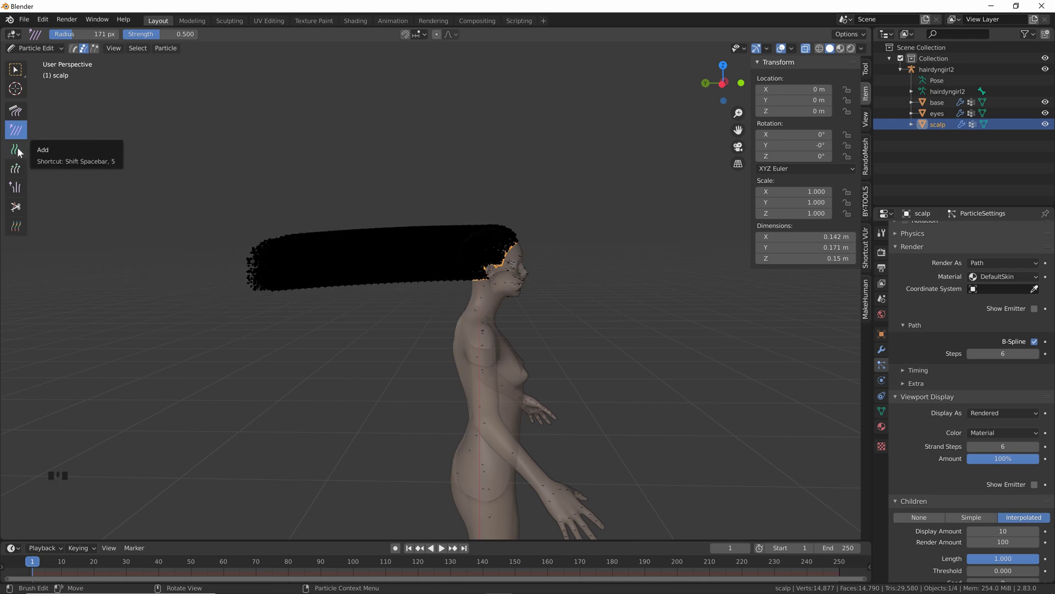
drag(24, 152, 538, 215)
drag(538, 215, 363, 177)
drag(558, 211, 410, 237)
scroll(down, 3)
key(ctrl+z)
key(ctrl+z)
drag(319, 173, 17, 173)
drag(17, 174, 260, 216)
key(ctrl+z)
Step: Puff up the hair at the back with the Puff brush, then undo it
click(452, 299)
scroll(up, 3)
drag(465, 248, 521, 220)
click(521, 221)
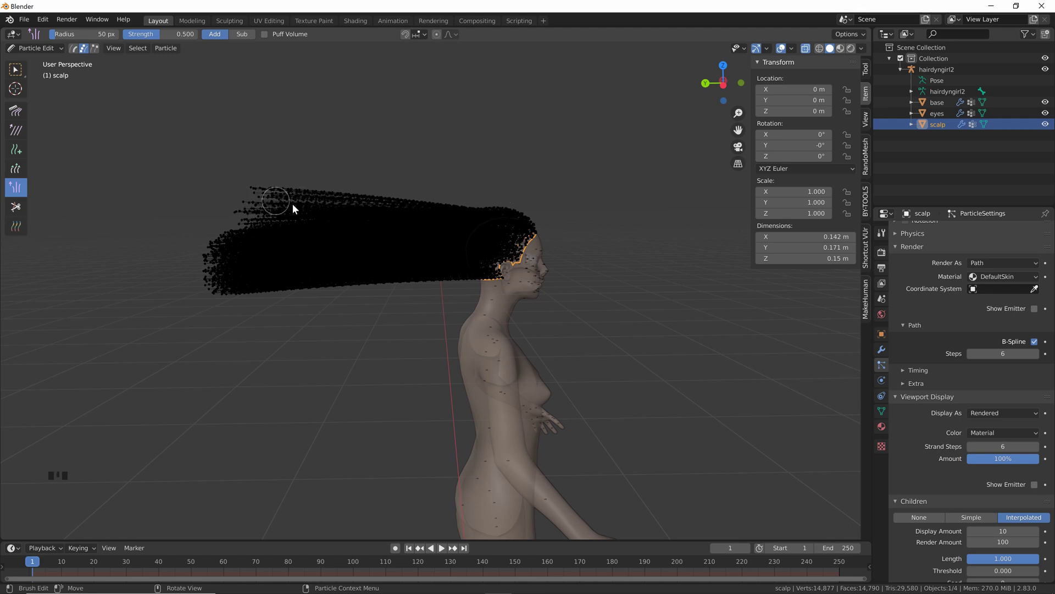
key(ctrl+z)
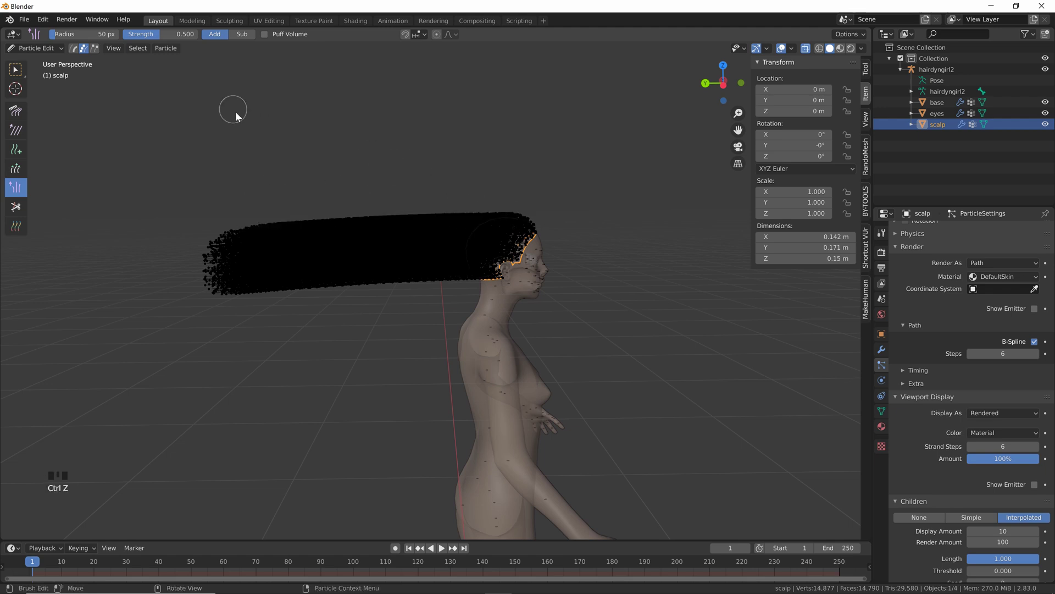
Step: Trim a notch into the hair tips with the Cut brush at 50 px full strength
drag(150, 36, 26, 218)
drag(20, 212, 130, 218)
drag(129, 219, 249, 263)
drag(248, 263, 244, 167)
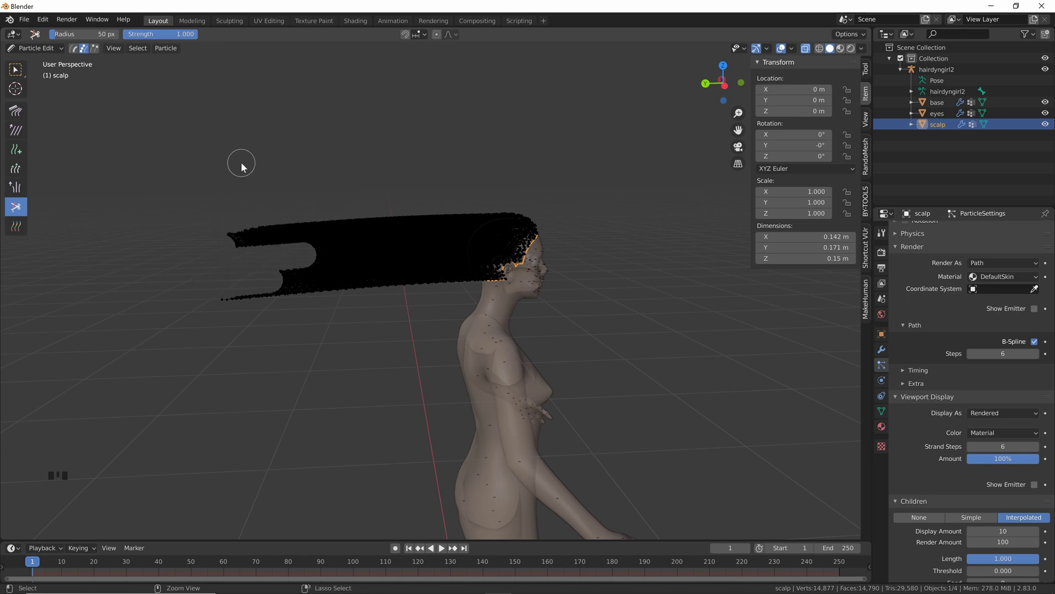
Step: Undo the cuts to restore the straight hair ends, experimenting with a larger cut brush
key(ctrl+z)
key(ctrl+z)
key(ctrl+z)
key(ctrl+z)
drag(187, 38, 232, 184)
key(f)
drag(259, 269, 341, 215)
key(ctrl+z)
key(ctrl+z)
key(ctrl+z)
key(ctrl+z)
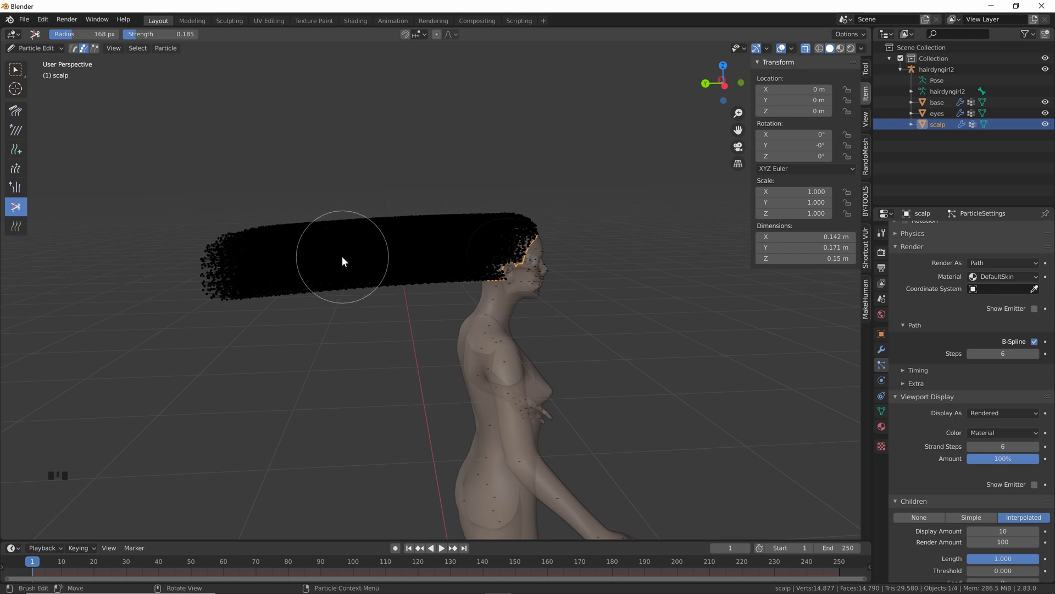
Step: Show the hair strand weights with the Weight brush and stroke along the hair
drag(13, 229, 466, 206)
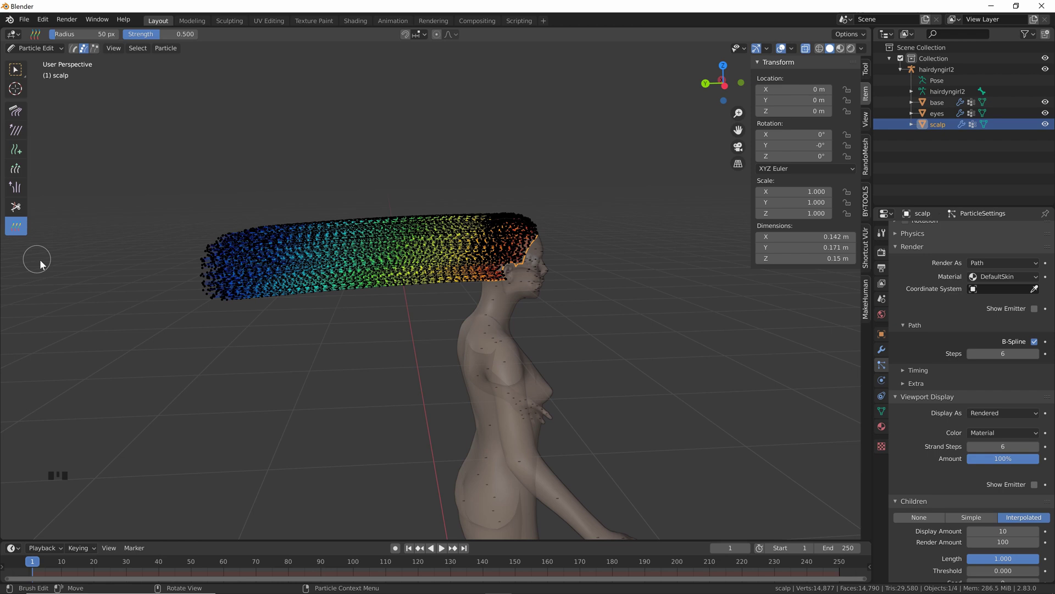
click(27, 110)
scroll(down, 3)
middle_click(486, 243)
scroll(down, 3)
drag(531, 262, 49, 50)
drag(49, 50, 412, 158)
drag(412, 158, 421, 190)
Step: Return to Object Mode with the long hair strands trailing back, ready to simulate
scroll(up, 3)
click(804, 49)
scroll(up, 3)
drag(463, 181, 519, 262)
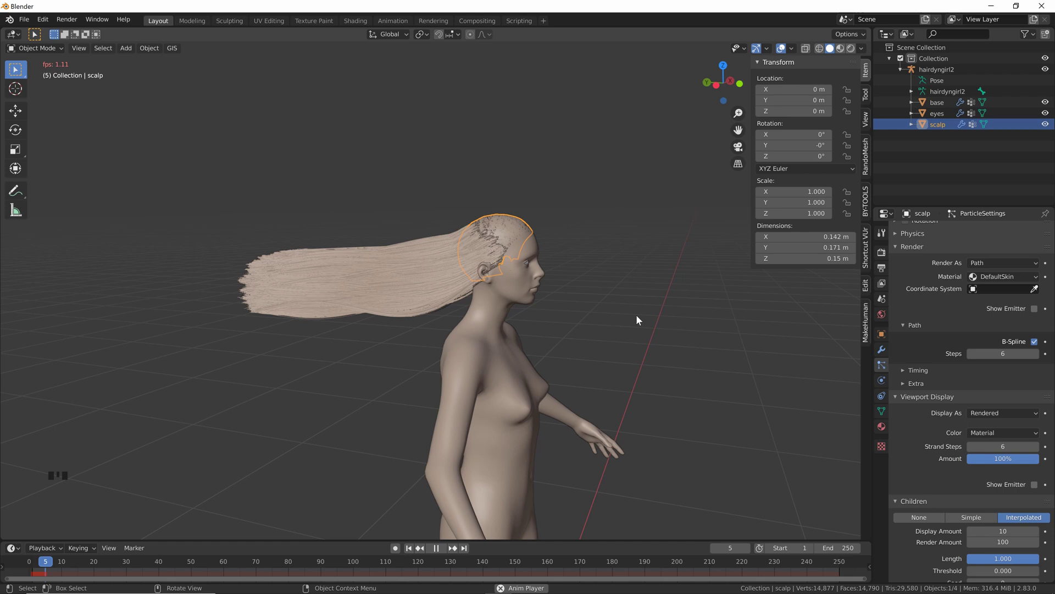
Step: Rewind to frame 1, select the base body mesh and enable Collision physics on it
key(space)
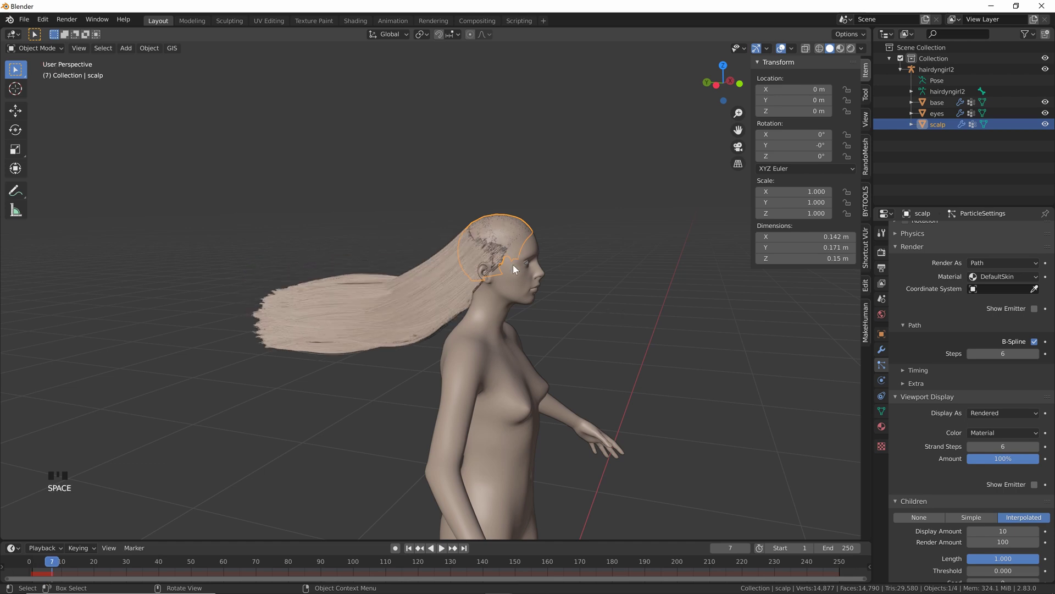
drag(409, 555, 916, 323)
click(883, 384)
drag(931, 261, 1005, 465)
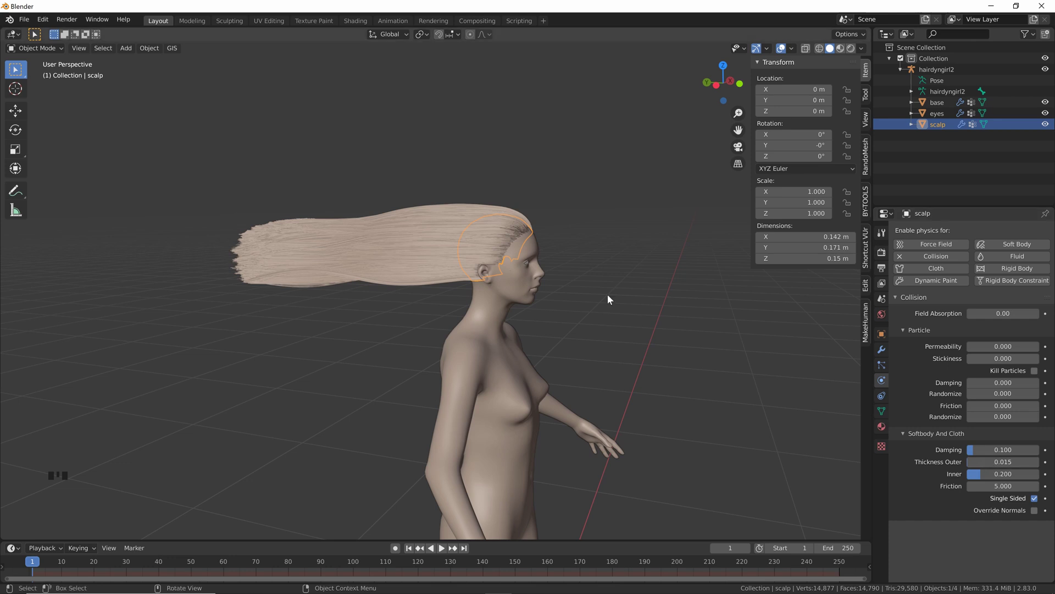
click(529, 278)
drag(931, 262, 642, 322)
Step: Play the simulation so the hair drapes down her back, inspect it and deselect the body
key(space)
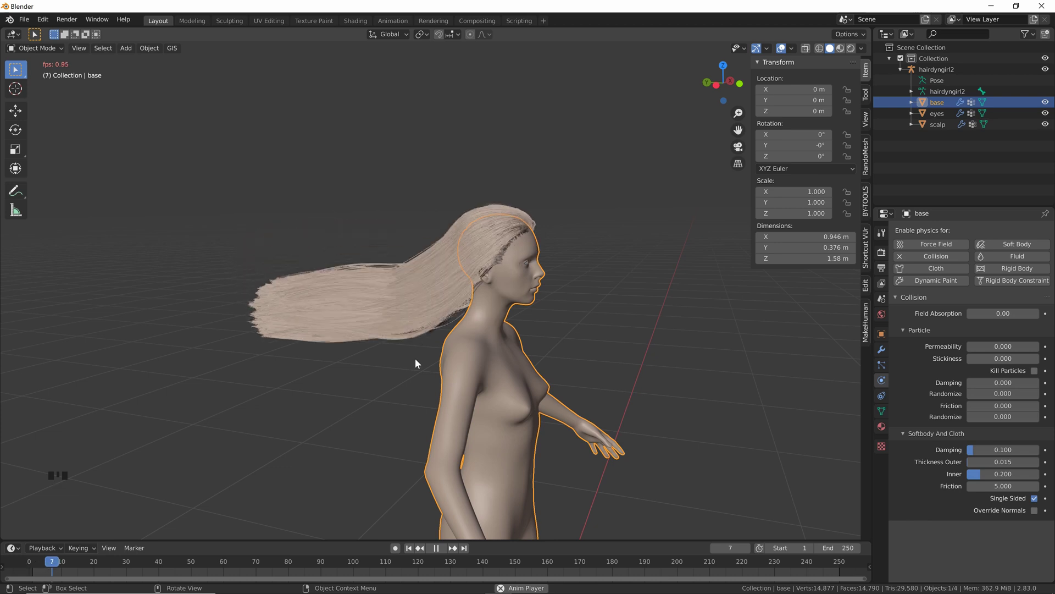
key(space)
drag(597, 328, 477, 231)
scroll(up, 3)
scroll(down, 3)
drag(522, 225, 534, 205)
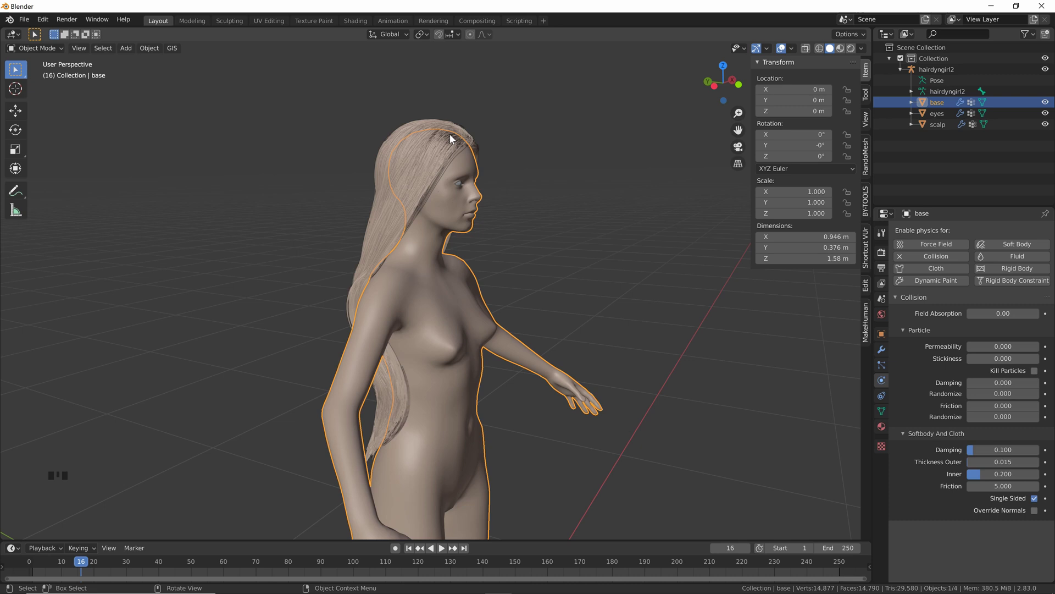
drag(512, 139, 512, 135)
click(512, 135)
drag(522, 147, 380, 236)
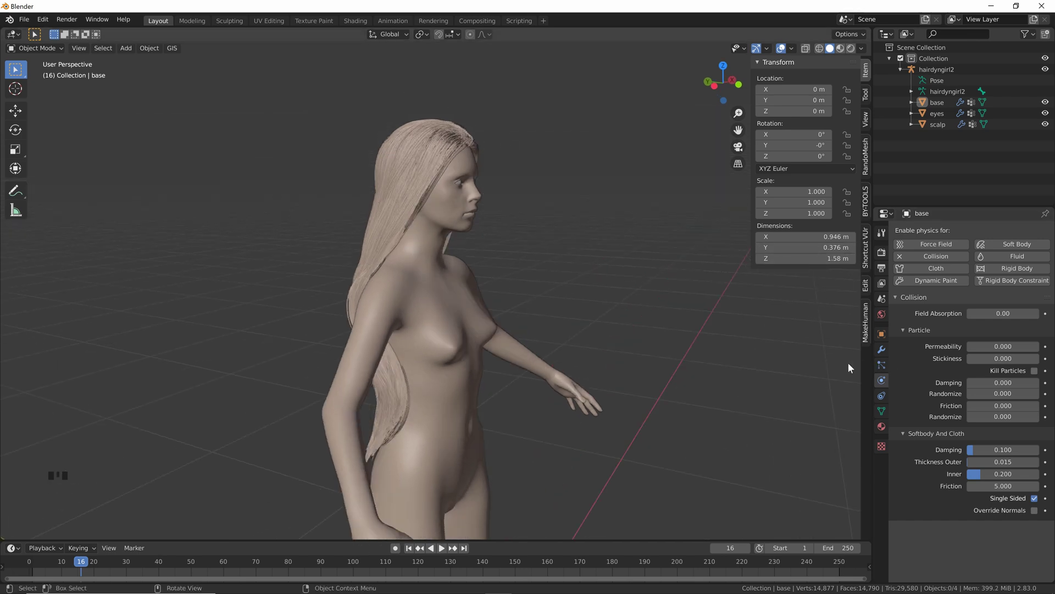
click(889, 369)
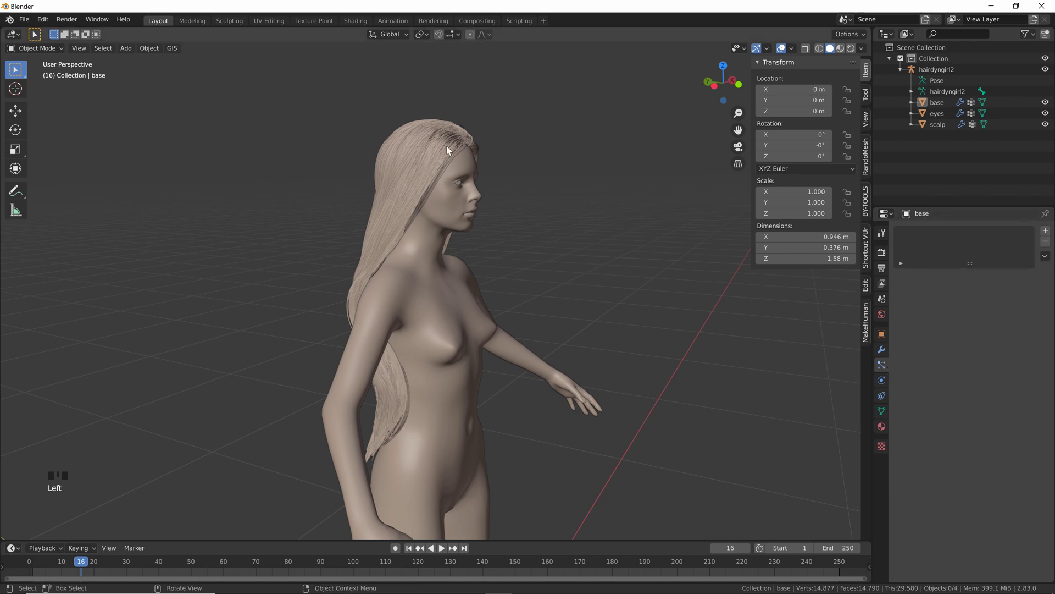
Step: Select the scalp and set Hair Dynamics Quality Steps to 5
click(439, 144)
scroll(up, 3)
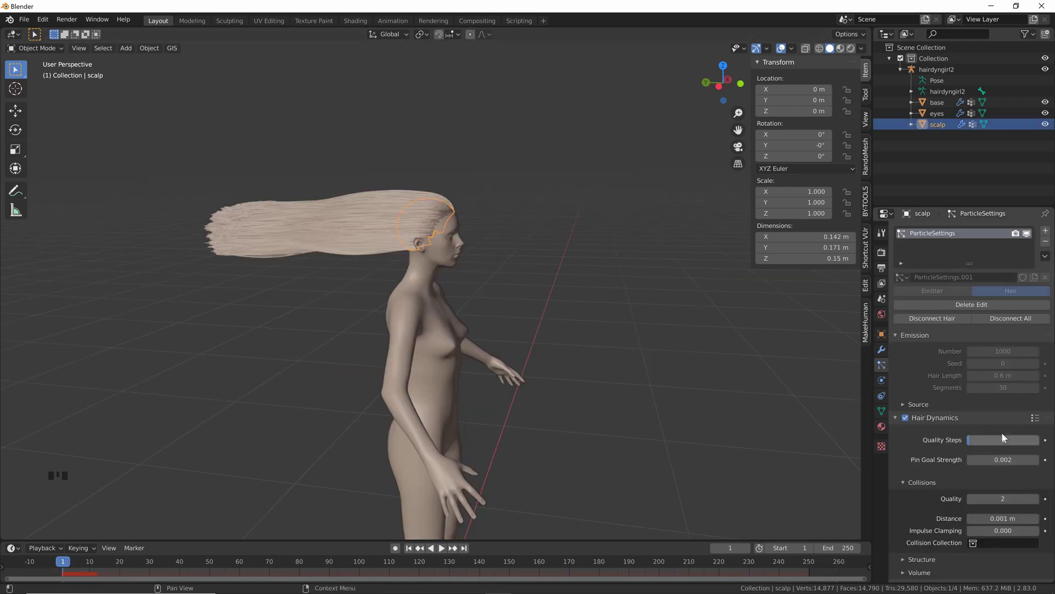
scroll(down, 3)
scroll(down, 3)
scroll(up, 3)
drag(443, 160, 1008, 401)
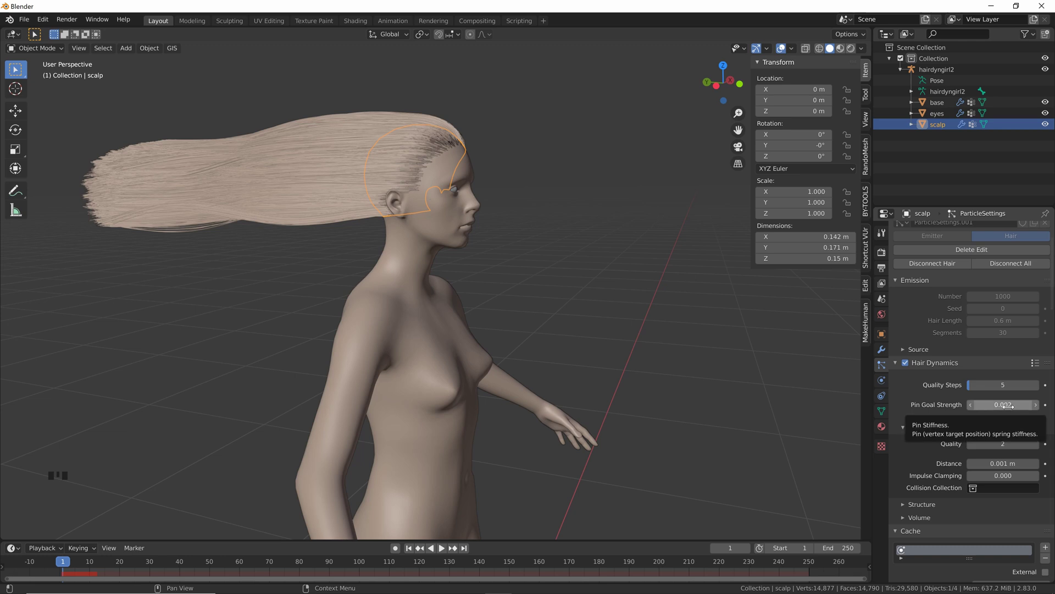
Step: Move the view in close to the head and hair before replaying the simulation
drag(461, 124, 449, 154)
scroll(up, 3)
drag(456, 149, 388, 259)
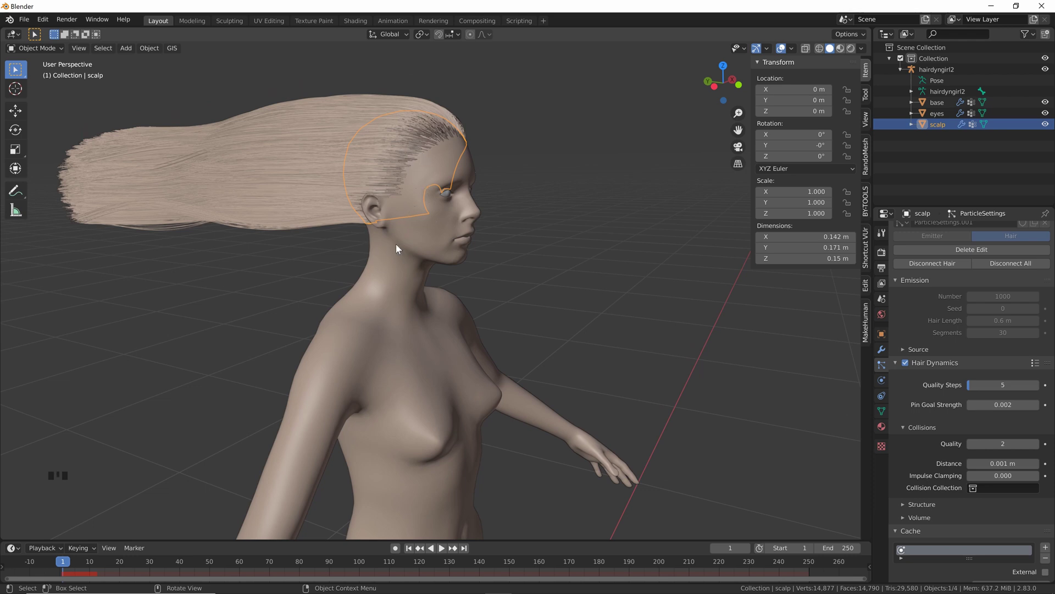
drag(529, 208, 950, 456)
scroll(down, 3)
scroll(down, 3)
scroll(down, 3)
drag(597, 346, 525, 217)
Step: Play the hair simulation to around frame 88 so the strands hang down her back
key(space)
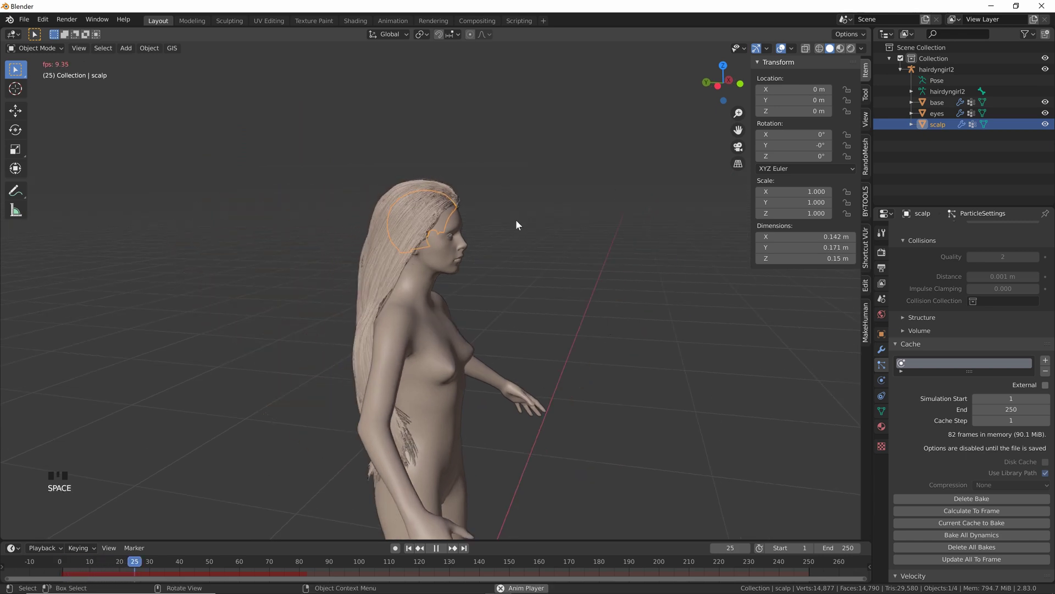
key(space)
drag(521, 260, 448, 229)
scroll(up, 3)
drag(435, 210, 464, 113)
scroll(down, 3)
key(space)
key(space)
drag(516, 197, 149, 54)
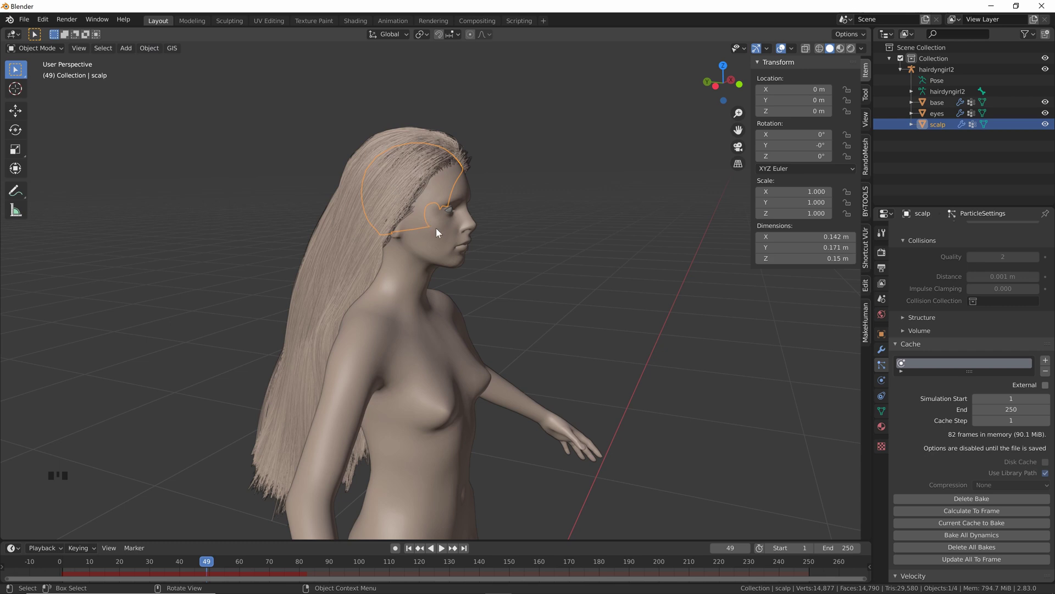
Step: Orbit and zoom around the figure to inspect the draped hair
scroll(up, 3)
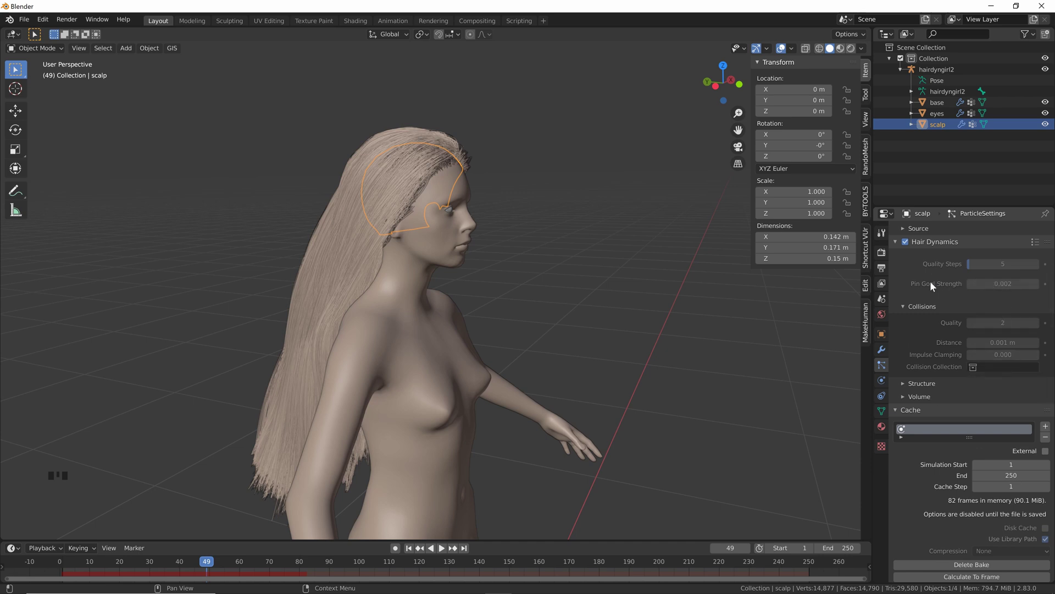
scroll(up, 3)
scroll(up, 3)
scroll(down, 3)
scroll(down, 3)
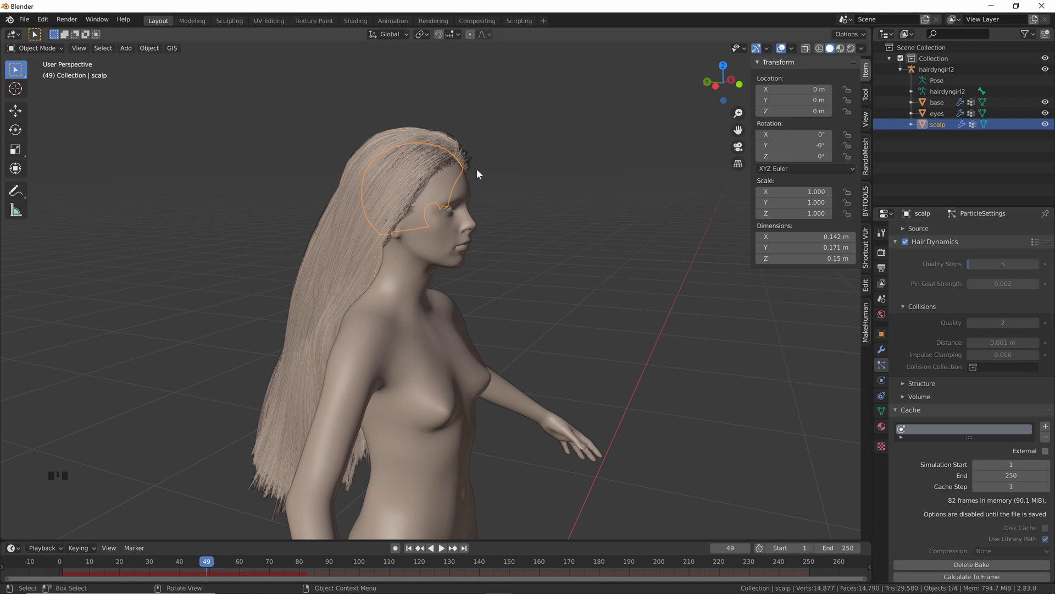
drag(582, 222, 504, 251)
scroll(up, 3)
drag(501, 263, 502, 209)
scroll(up, 3)
drag(460, 211, 526, 199)
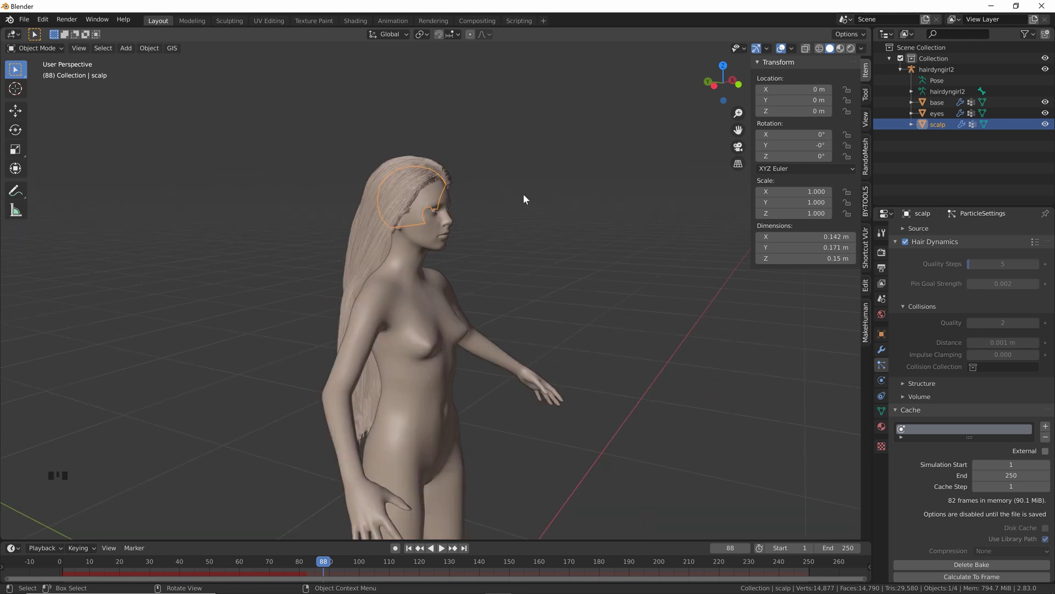
Step: Deselect the scalp and orbit the view of the figure with its hanging hair
click(527, 199)
scroll(up, 3)
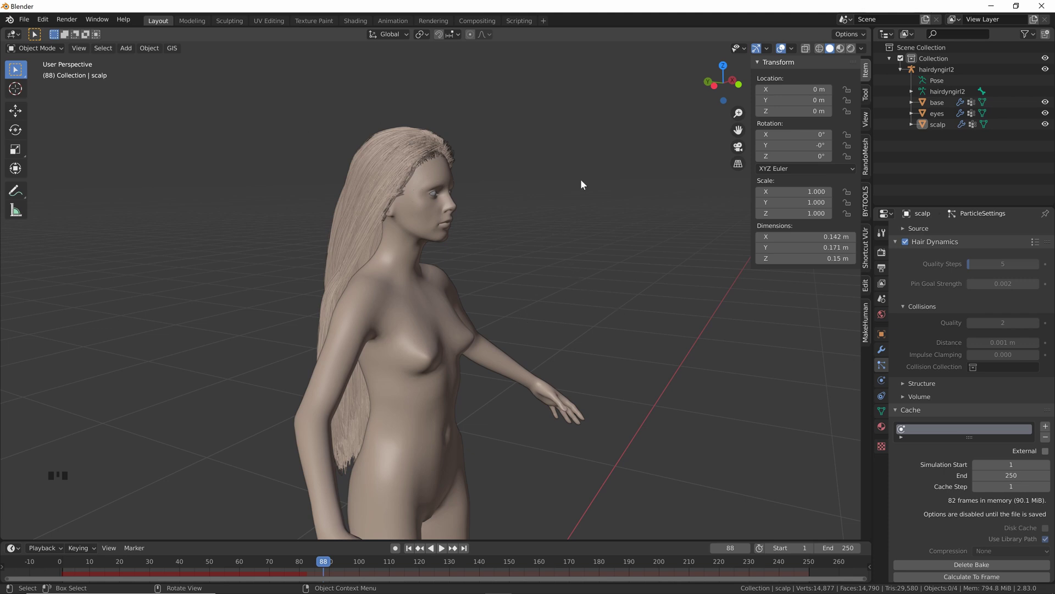
drag(553, 203, 428, 90)
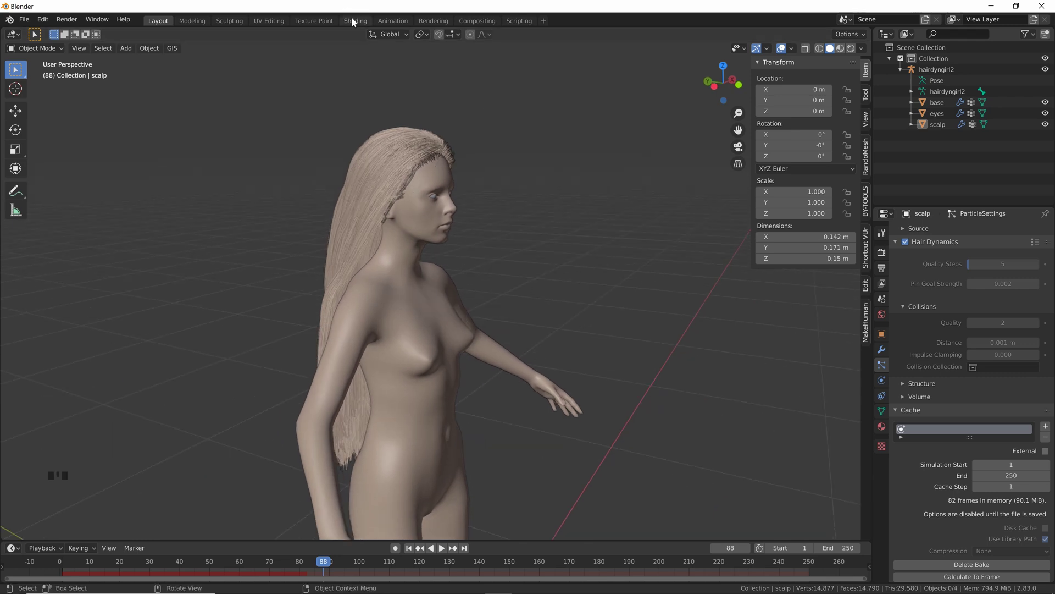
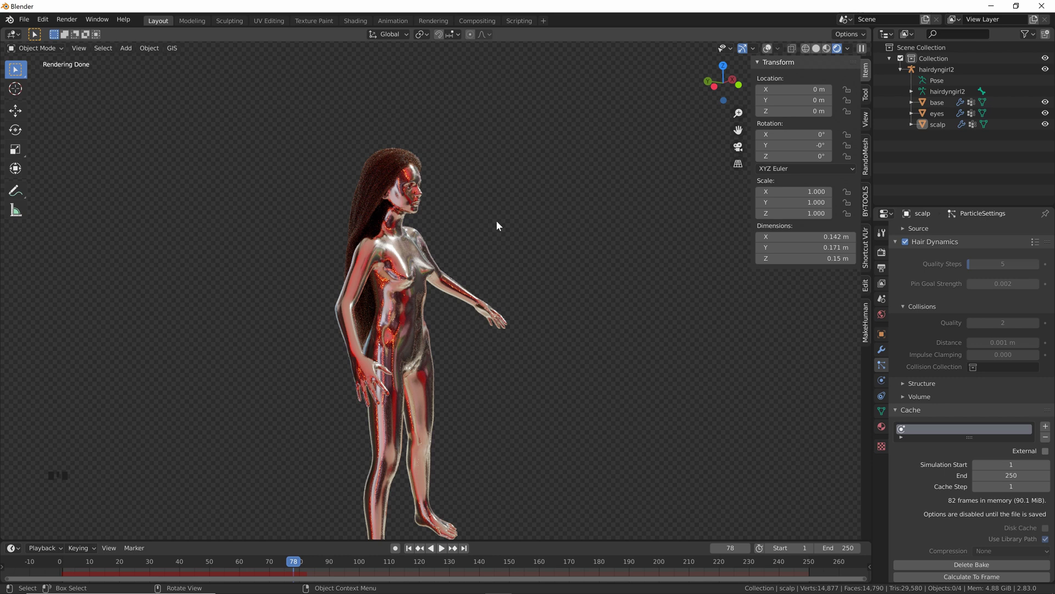
Step: Orbit the rendered viewport to view the chrome figure with long draped hair from the front
drag(482, 188, 474, 186)
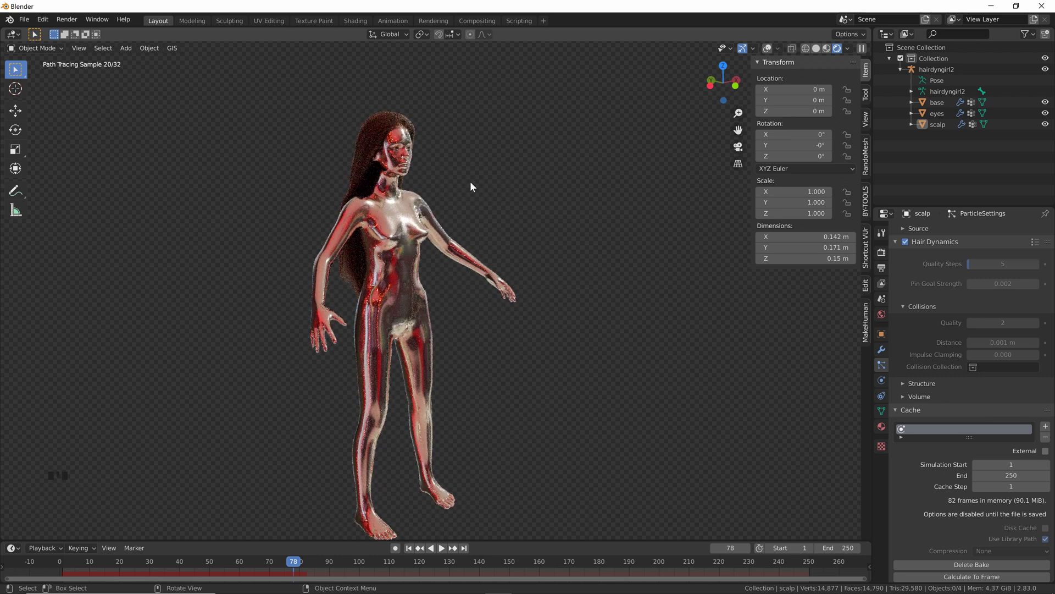